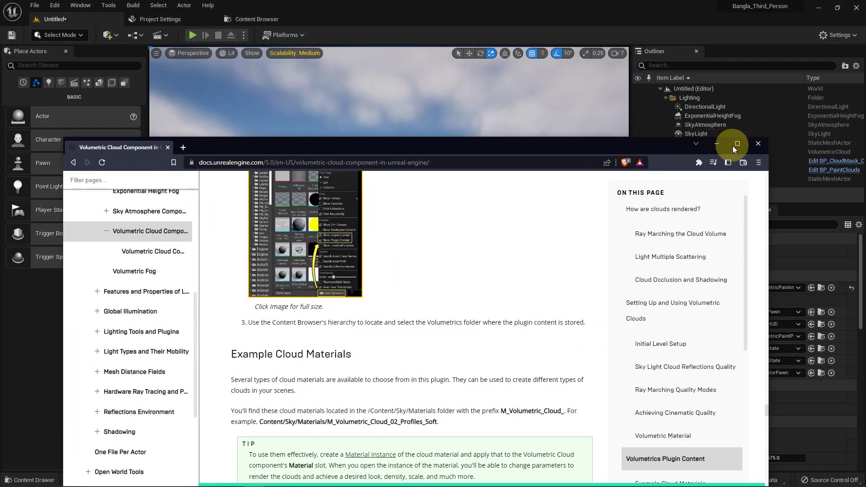
# Step: Read down the Volumetric Cloud Component docs page through its component properties and setup notes
pyautogui.scroll(3)
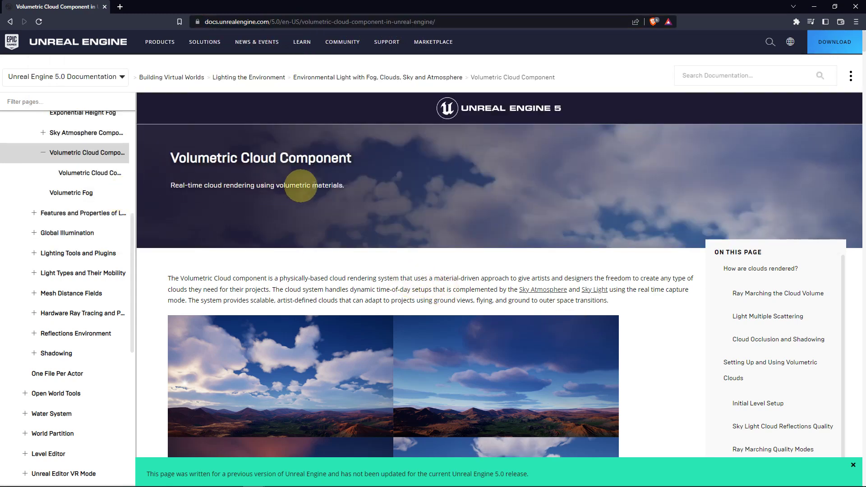
pyautogui.scroll(-3)
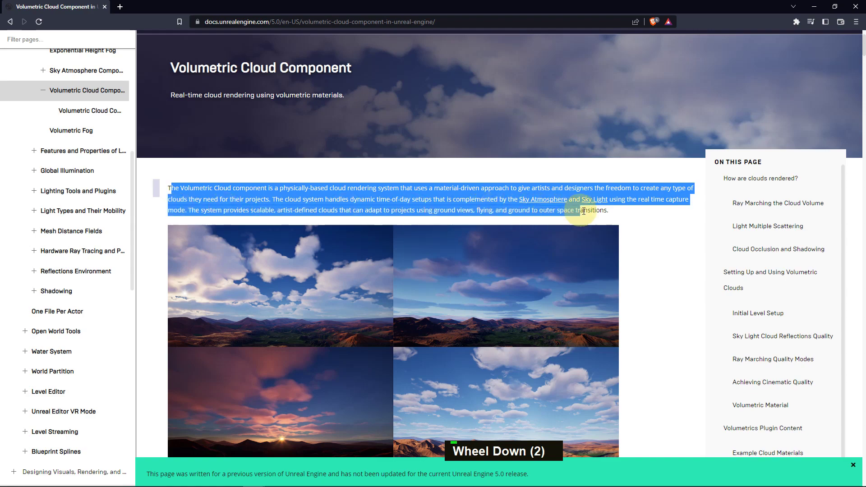
pyautogui.scroll(-3)
pyautogui.scroll(-3)
pyautogui.scroll(3)
pyautogui.scroll(-3)
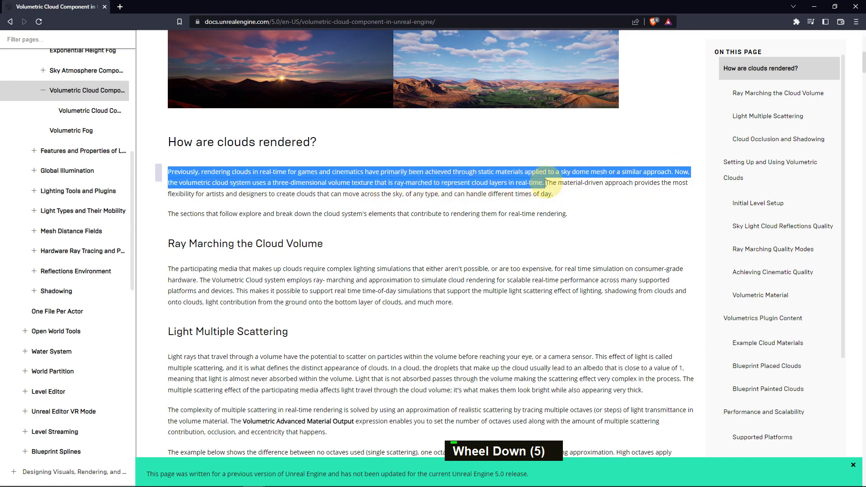
pyautogui.scroll(-3)
pyautogui.scroll(-3)
pyautogui.scroll(-3)
pyautogui.scroll(-3)
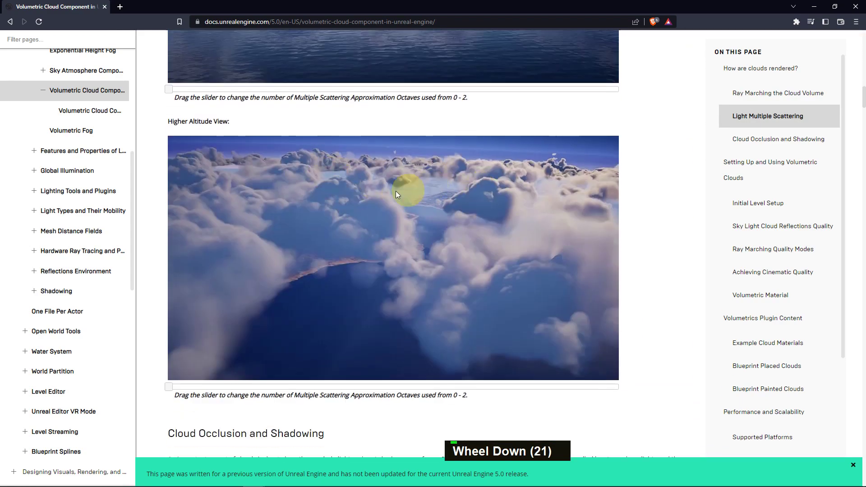
pyautogui.scroll(-3)
pyautogui.scroll(-3)
pyautogui.scroll(3)
pyautogui.scroll(-3)
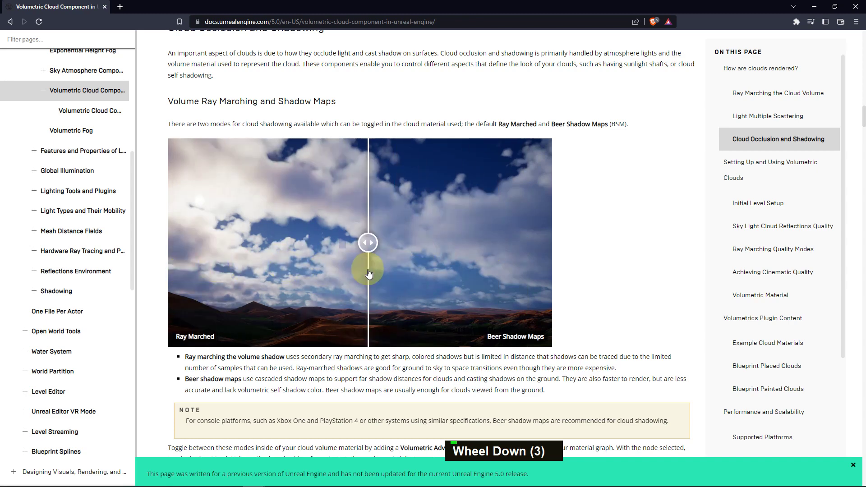
pyautogui.scroll(-3)
pyautogui.scroll(-3)
pyautogui.scroll(-3)
# Step: Continue reading down to the Volumetrics Plugin Content section and its setup steps
pyautogui.scroll(-3)
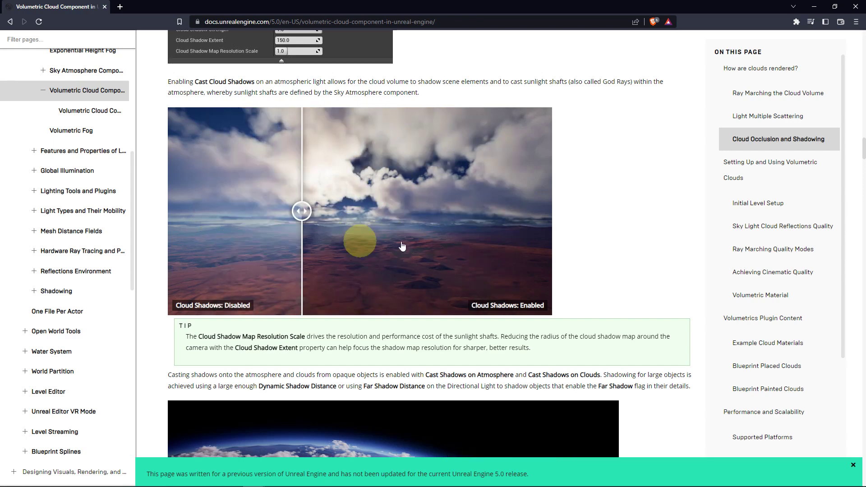
pyautogui.scroll(-3)
pyautogui.scroll(-3)
pyautogui.scroll(-3)
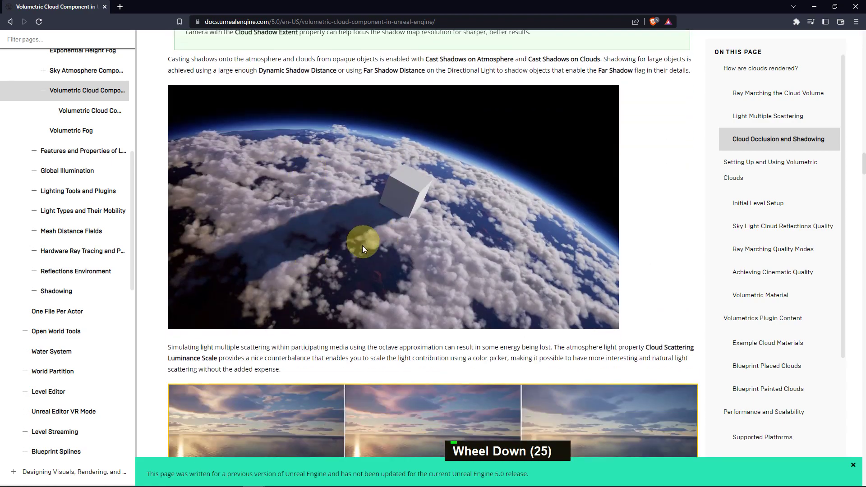
pyautogui.scroll(-3)
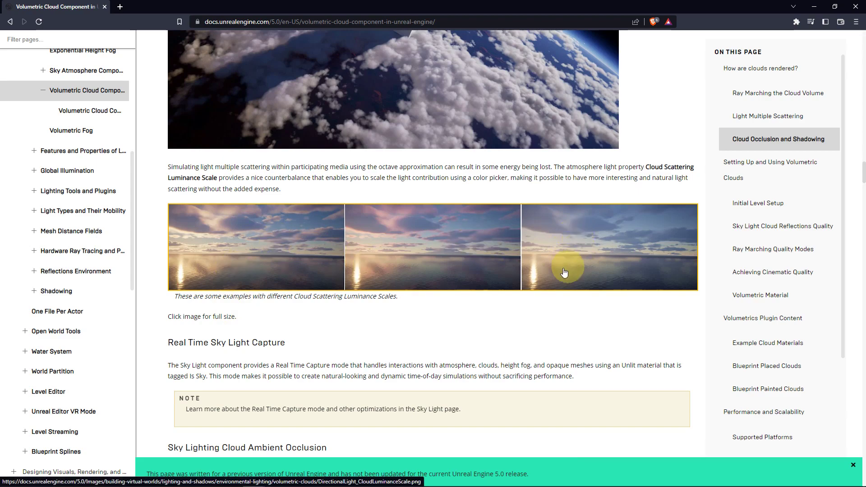
pyautogui.scroll(-3)
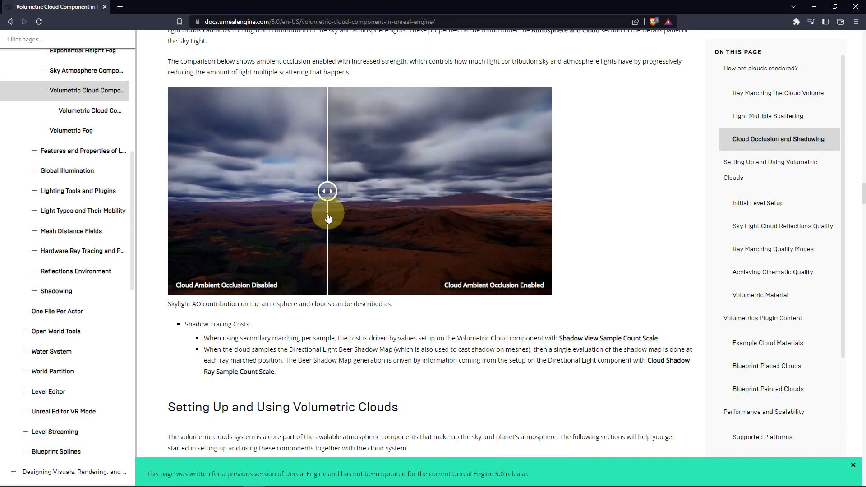
pyautogui.scroll(-3)
pyautogui.scroll(-3)
pyautogui.scroll(3)
pyautogui.scroll(-3)
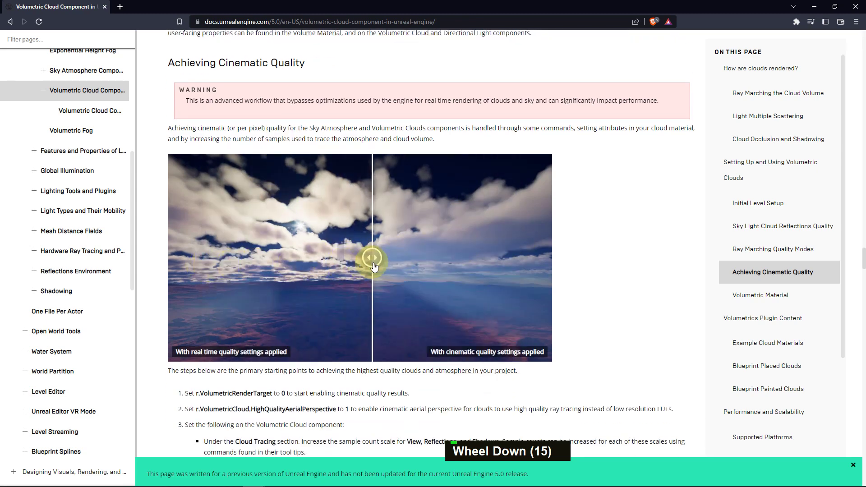
pyautogui.scroll(-3)
pyautogui.scroll(-3)
pyautogui.scroll(-3)
pyautogui.scroll(-3)
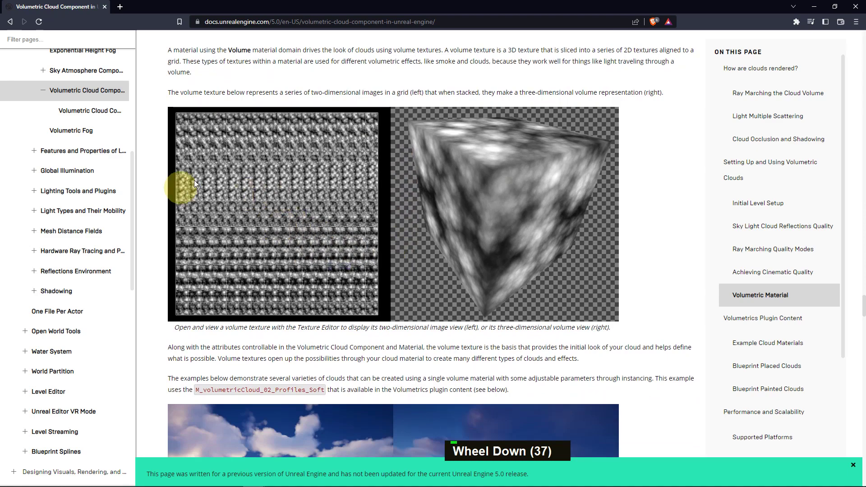
pyautogui.scroll(-3)
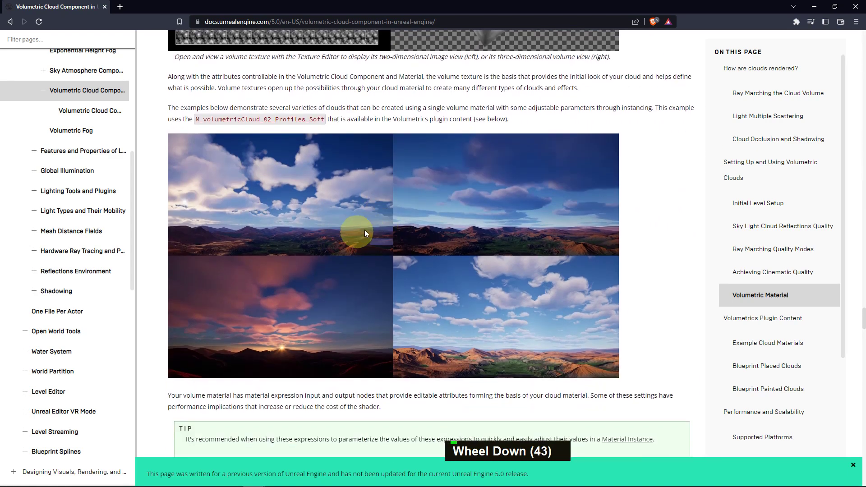
pyautogui.scroll(-3)
# Step: Read the Blueprint Placed Clouds and Blueprint Painted Clouds sections to the end of the page
pyautogui.scroll(-3)
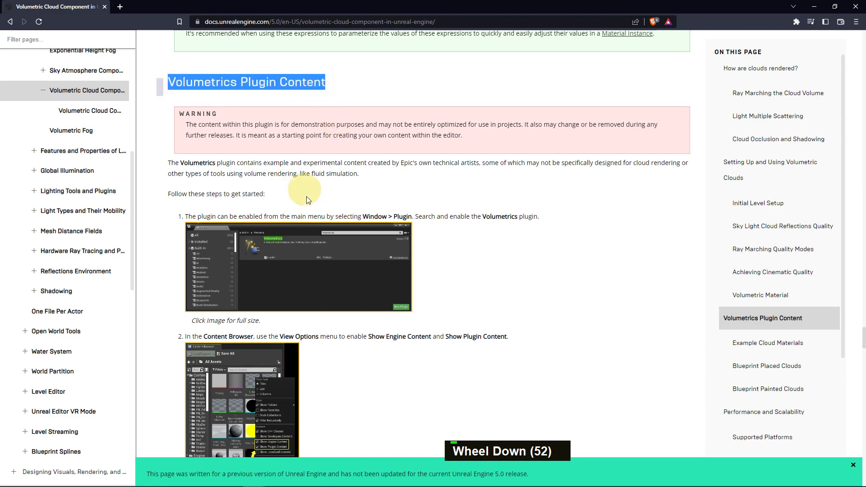
pyautogui.scroll(-3)
pyautogui.scroll(-3)
pyautogui.scroll(-3)
pyautogui.scroll(-3)
pyautogui.scroll(-3)
pyautogui.scroll(-3)
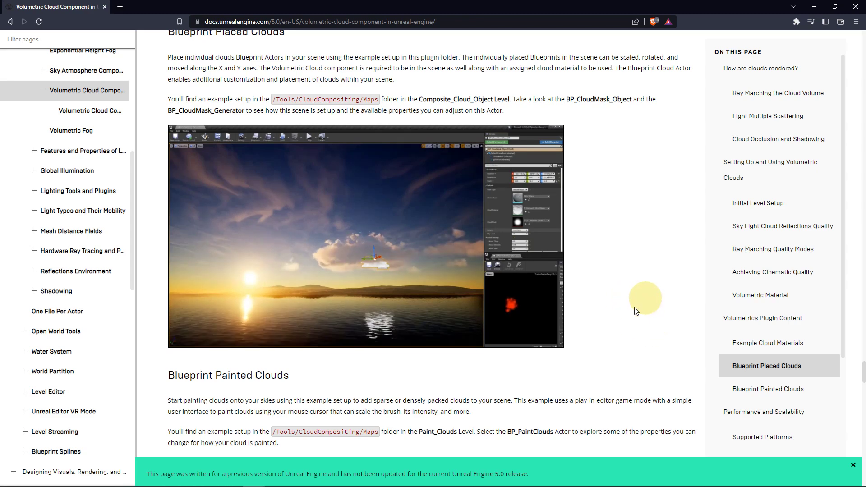
pyautogui.scroll(-3)
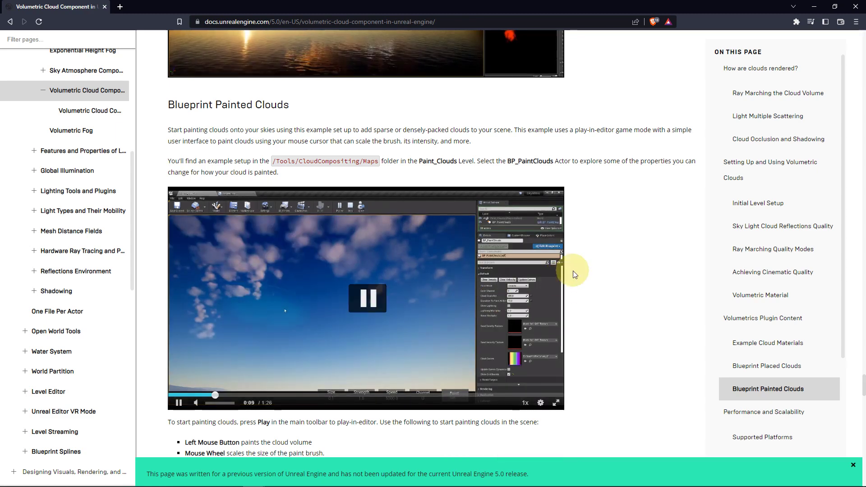
pyautogui.scroll(-3)
pyautogui.scroll(-3)
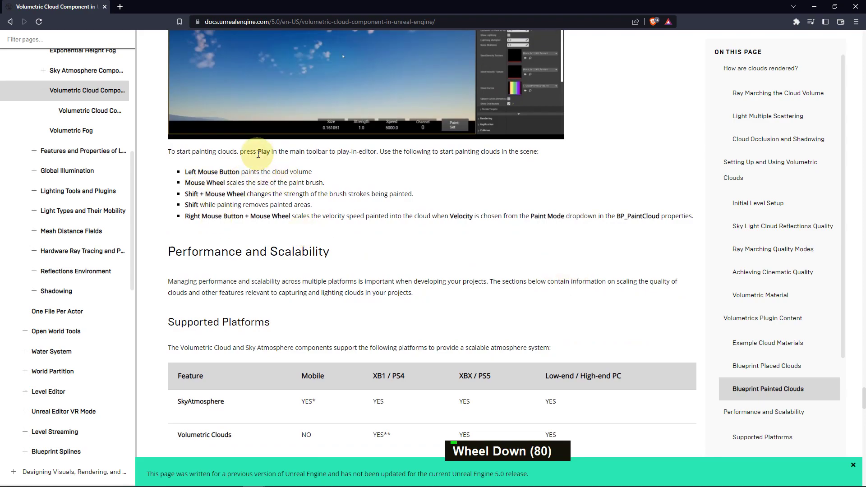
pyautogui.scroll(-3)
pyautogui.scroll(3)
pyautogui.scroll(-3)
pyautogui.scroll(-3)
pyautogui.scroll(-3)
# Step: Create a new level from a template with sun, sky light, atmosphere, clouds and fog, and look around it
pyautogui.middleClick(488, 295)
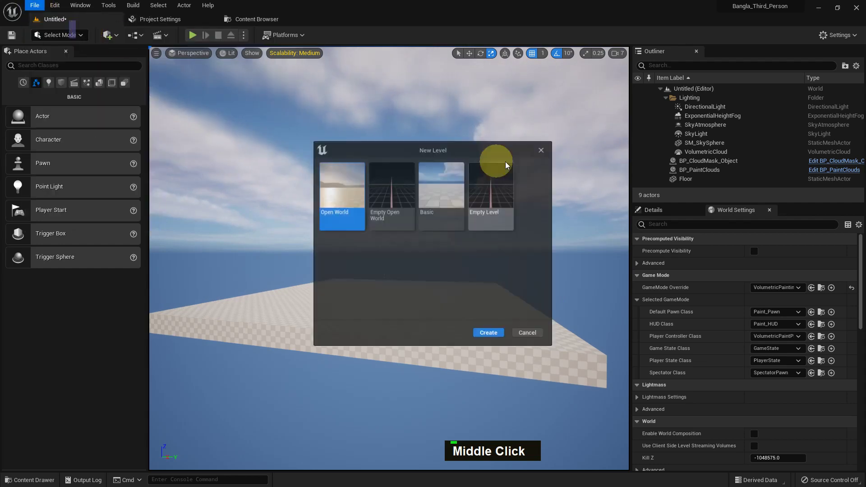
pyautogui.doubleClick(484, 201)
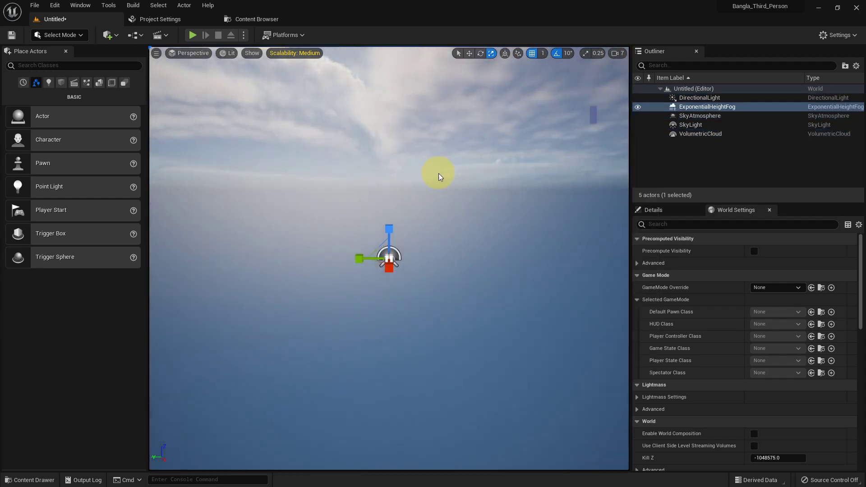
pyautogui.scroll(3)
pyautogui.click(441, 148)
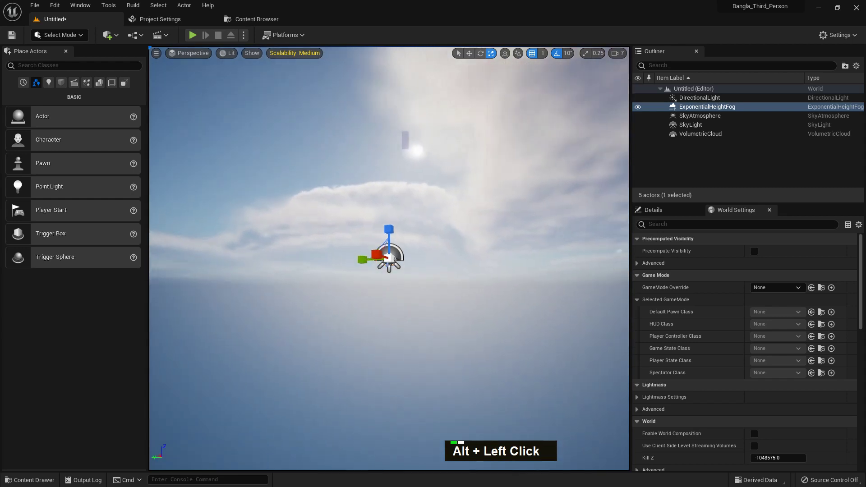
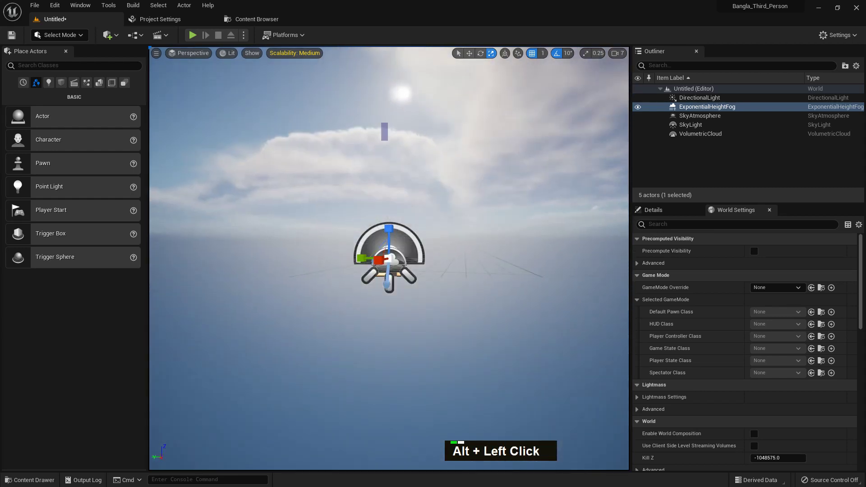
# Step: Select the VolumetricCloud actor and set its Layer Bottom Altitude to 5.0
pyautogui.click(399, 125)
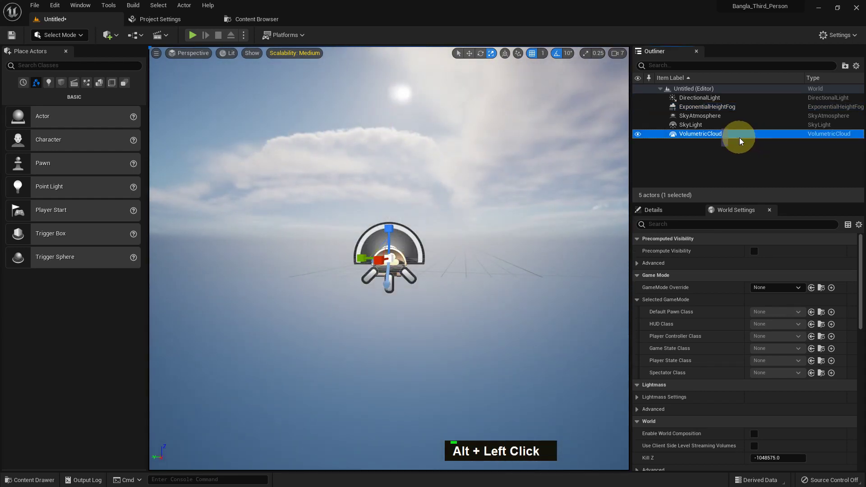
pyautogui.scroll(3)
pyautogui.scroll(3)
pyautogui.scroll(-3)
pyautogui.scroll(3)
pyautogui.scroll(3)
pyautogui.scroll(-3)
pyautogui.middleClick(488, 321)
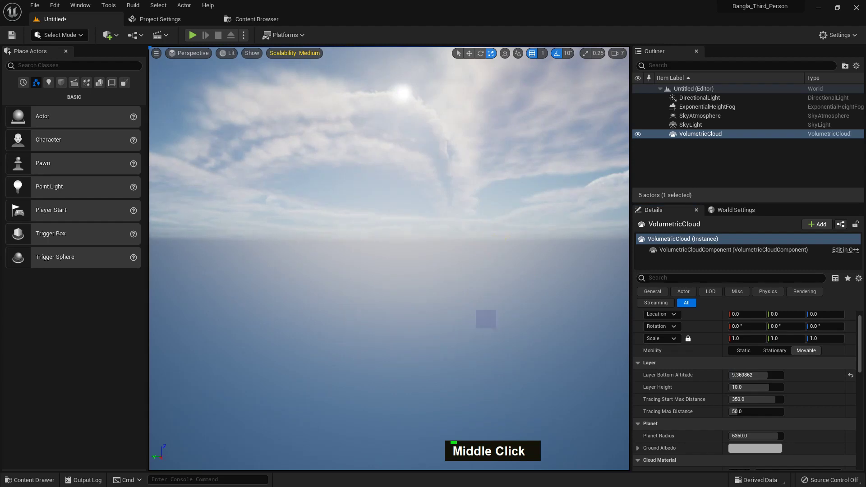
pyautogui.rightClick(500, 275)
pyautogui.middleClick(498, 290)
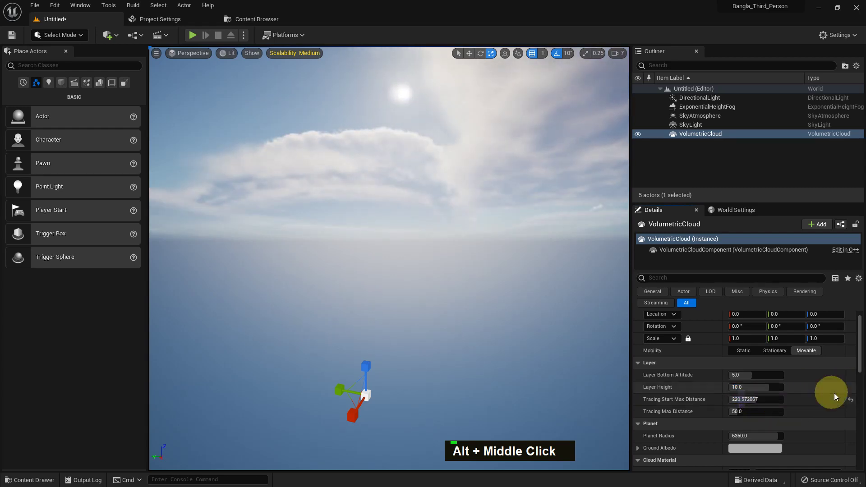
# Step: Browse the Plugins list down to the Volumetrics plugin and confirm it is enabled
pyautogui.scroll(-3)
pyautogui.scroll(-3)
pyautogui.scroll(-3)
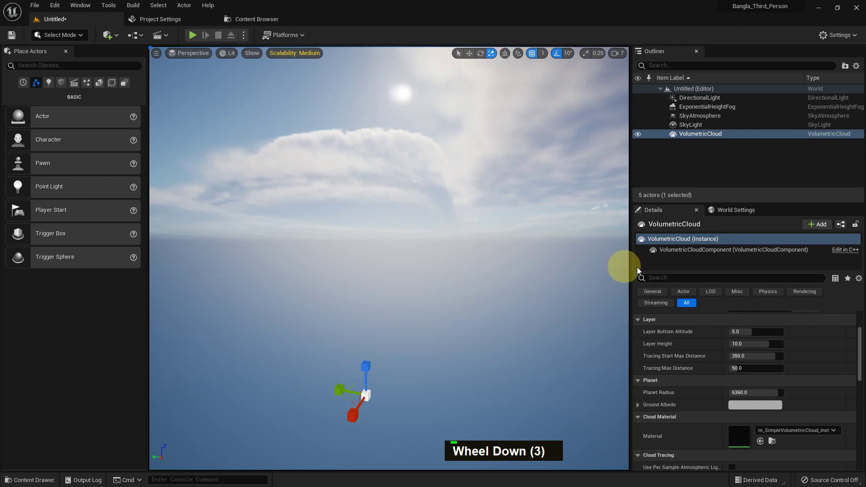
pyautogui.scroll(-3)
pyautogui.scroll(-3)
pyautogui.scroll(-3)
pyautogui.scroll(-3)
pyautogui.scroll(-3)
pyautogui.scroll(-3)
# Step: Finish with the Volumetrics plugin entry and close the Plugins window
pyautogui.doubleClick(736, 388)
pyautogui.scroll(-3)
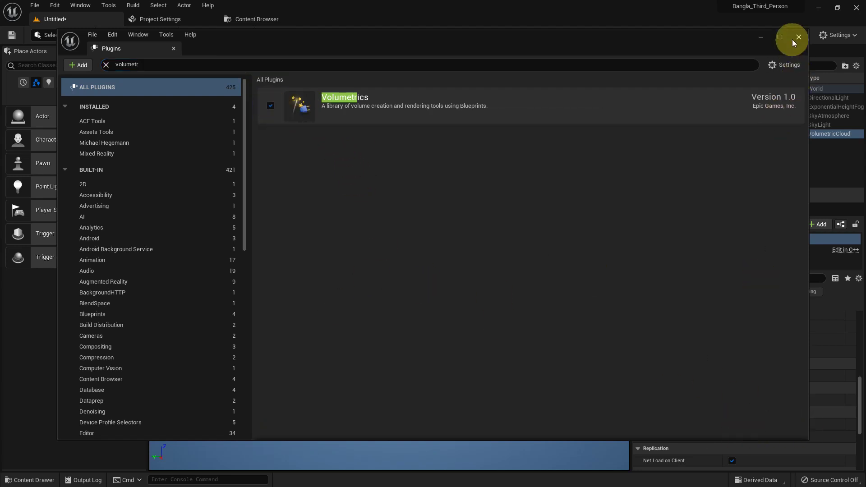
pyautogui.middleClick(466, 326)
pyautogui.scroll(-3)
pyautogui.scroll(-3)
# Step: Browse the Content Browser to Engine > Plugins > Volumetrics Content > Tools > CloudCompositing
pyautogui.press('ctrl+space')
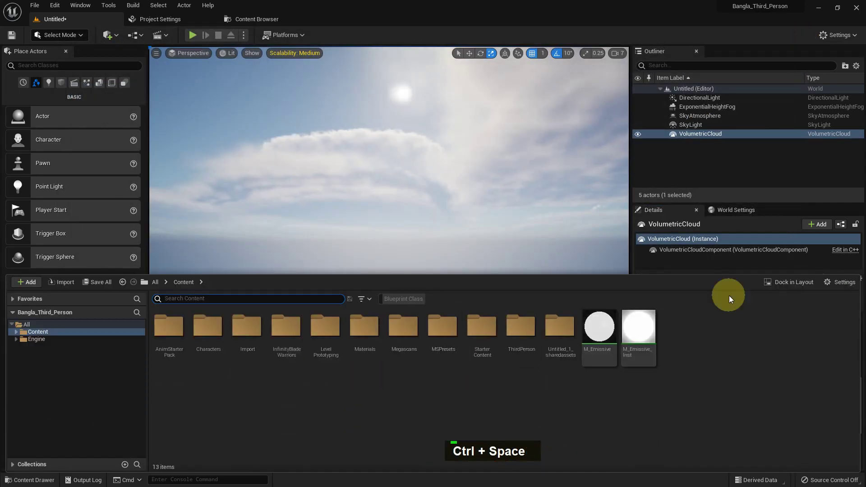
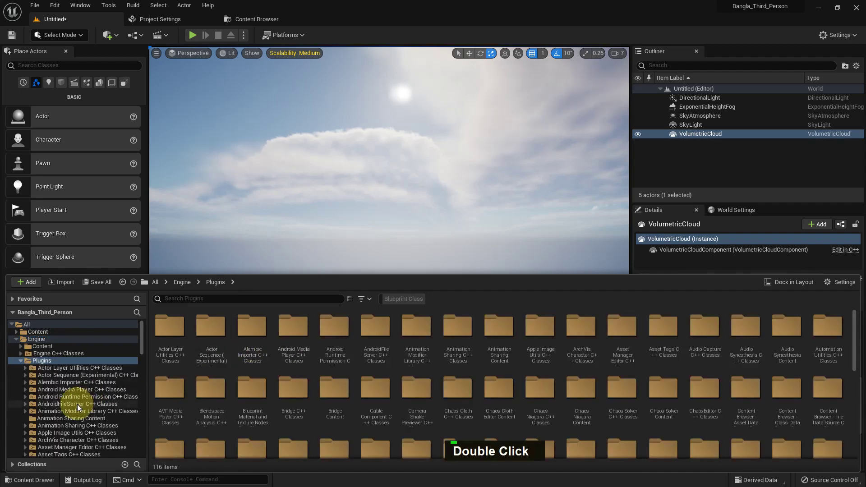
pyautogui.scroll(-3)
pyautogui.scroll(-3)
pyautogui.scroll(-3)
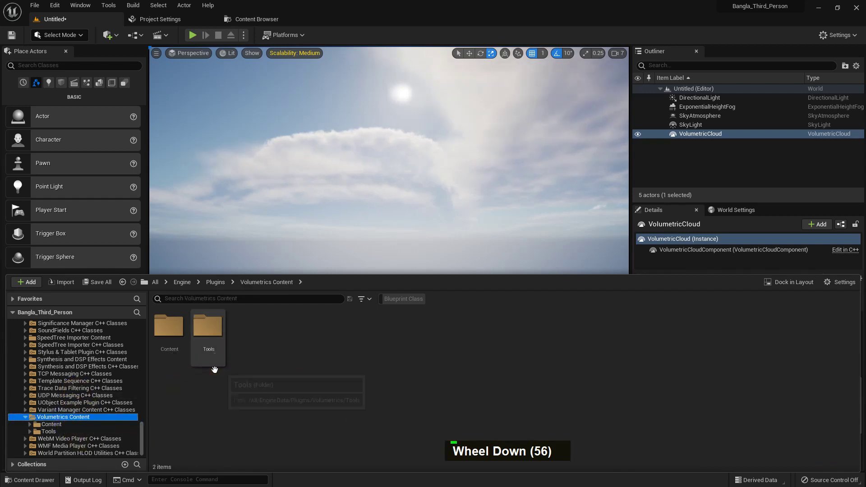
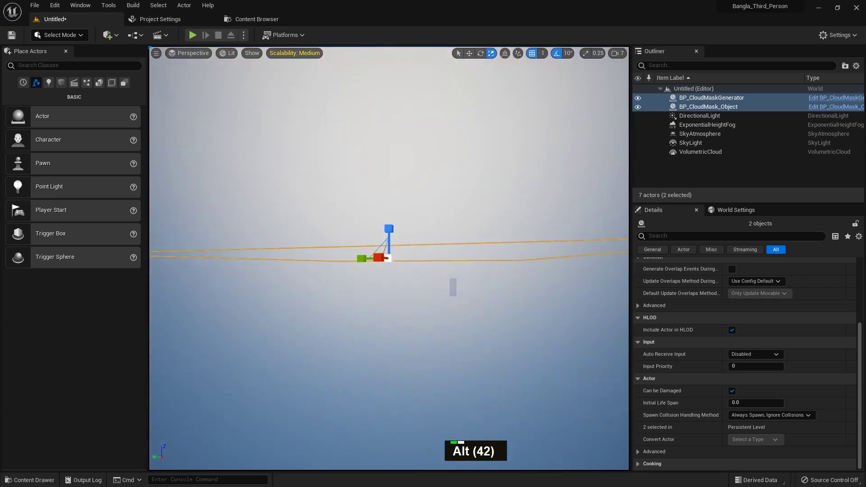
# Step: Place BP_CloudMaskGenerator and BP_CloudMask_Object from the CloudCompositing Blueprints folder into the level
pyautogui.scroll(3)
pyautogui.scroll(3)
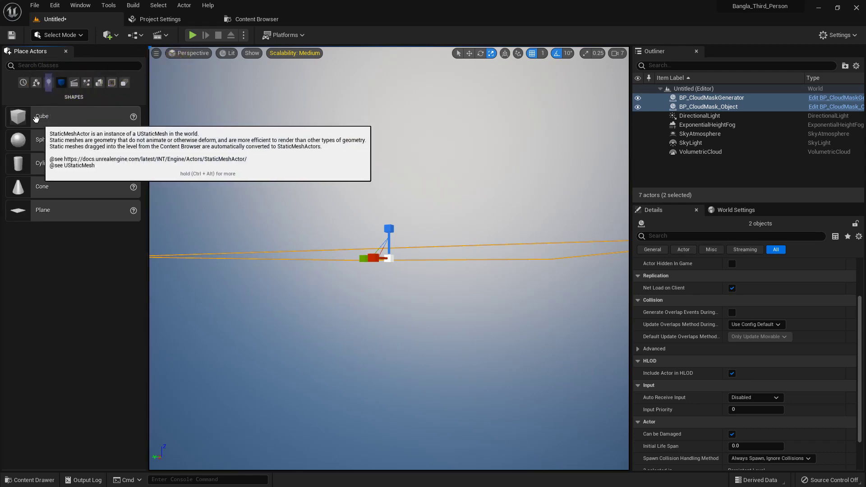
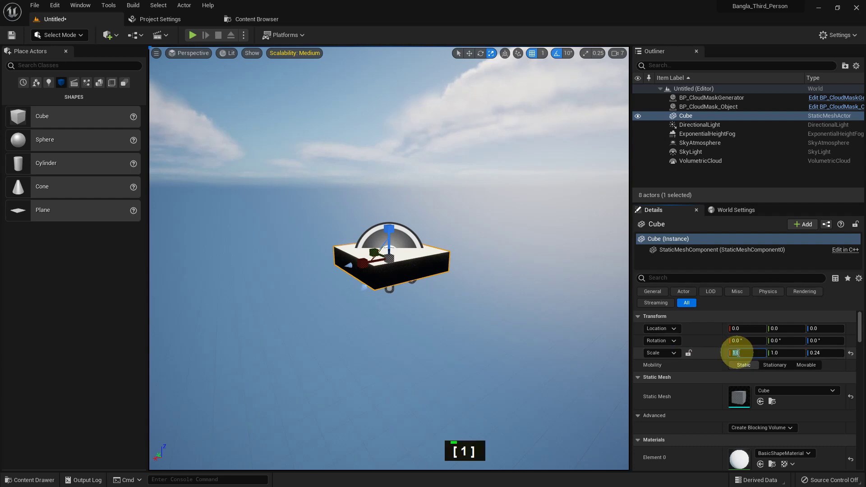
# Step: Scale the floor cube to 10, 10, 0.24 and give it the checkered WorldGridMaterial
pyautogui.press('Return')
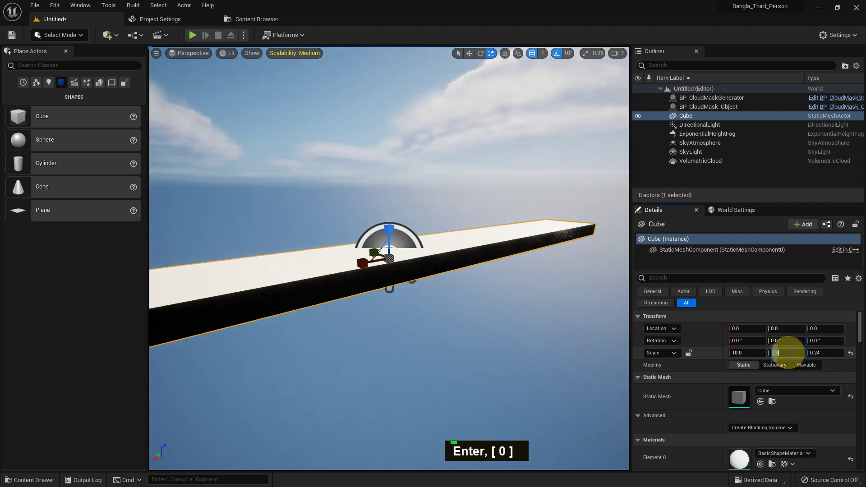
pyautogui.press('Return')
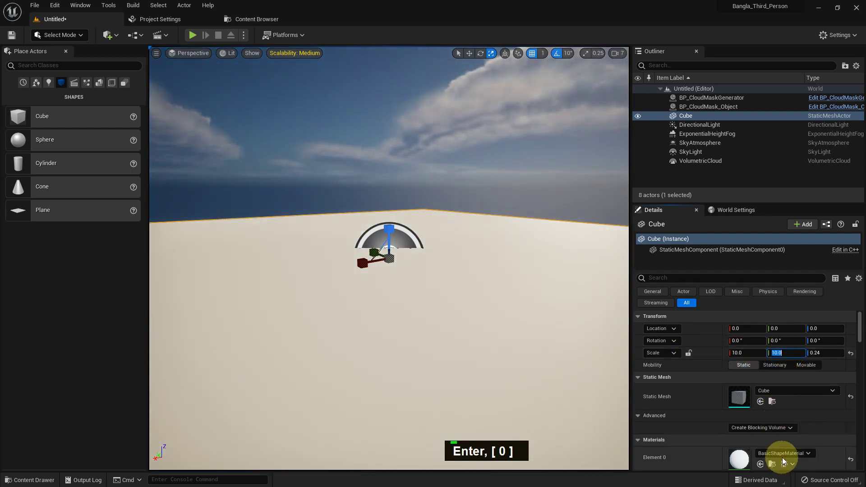
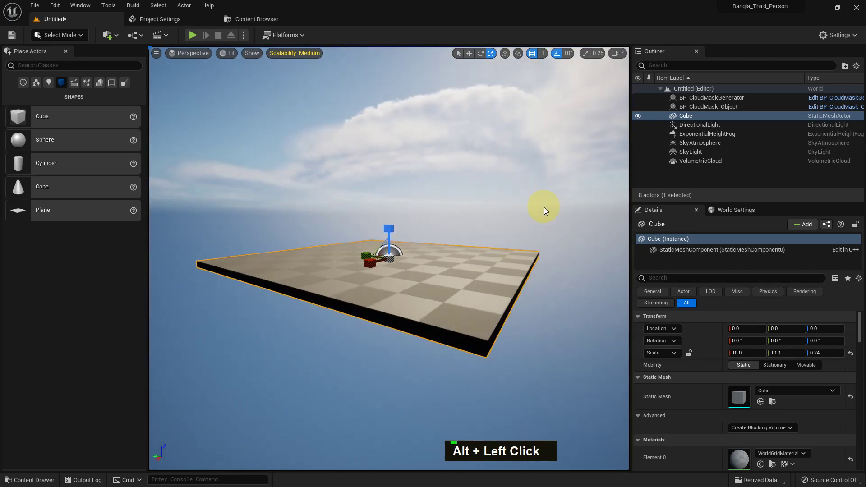
pyautogui.scroll(-3)
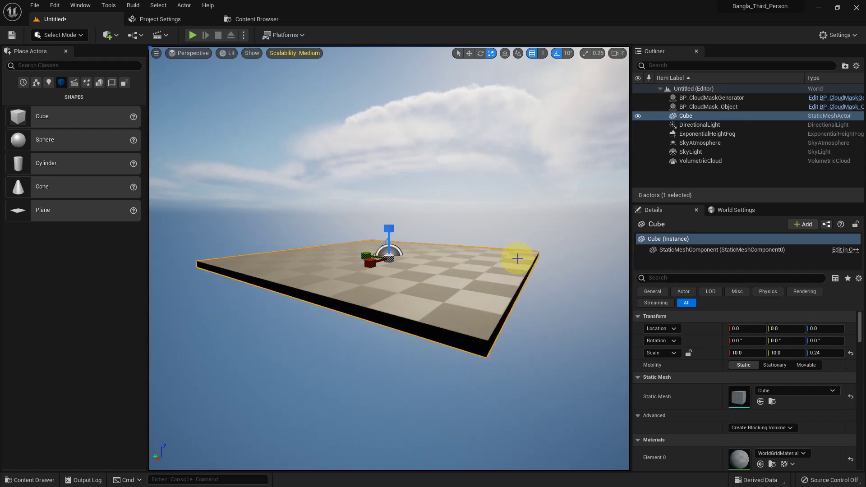
pyautogui.scroll(3)
# Step: Frame the viewport on the cloud mask object above the floor
pyautogui.middleClick(489, 240)
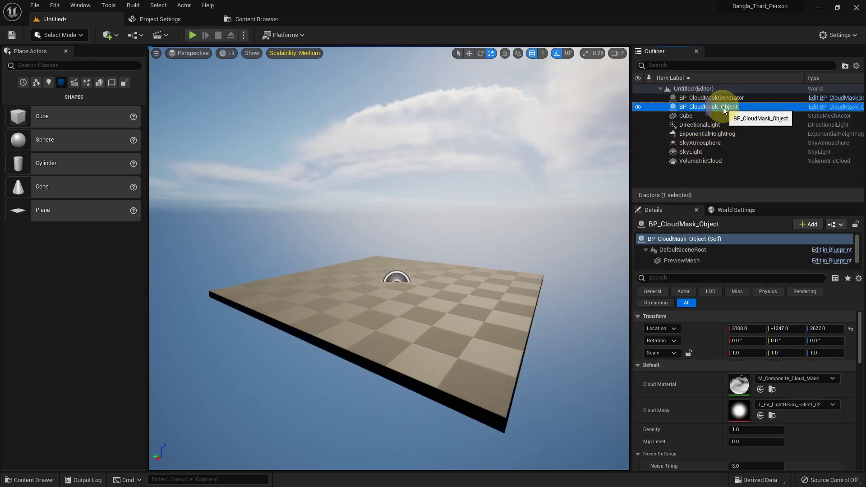
pyautogui.press('f')
pyautogui.click(542, 200)
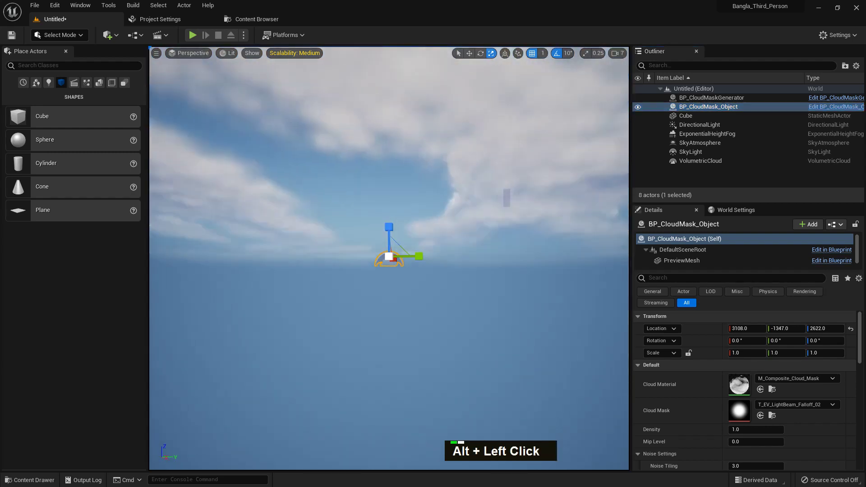
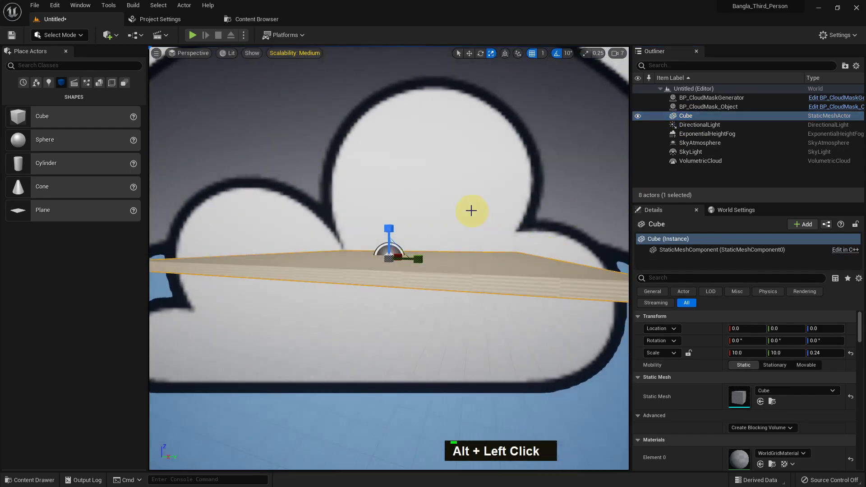
# Step: Select both cloud mask blueprints and move them far out along X with the move gizmo
pyautogui.click(707, 104)
pyautogui.press('w')
pyautogui.press('w')
pyautogui.click(709, 101)
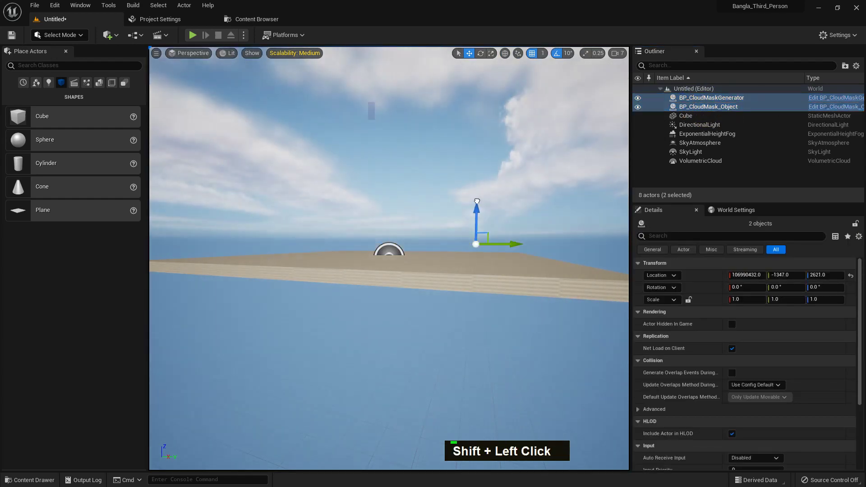
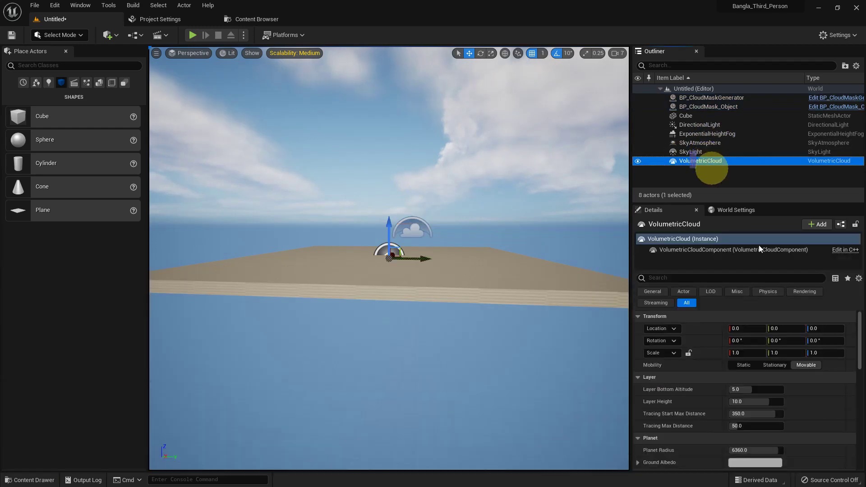
# Step: Select VolumetricCloud and bring up the asset browser to assign the m_SimpleVolumetricCloud instance as Cloud Material
pyautogui.scroll(-3)
pyautogui.scroll(-3)
pyautogui.middleClick(413, 318)
pyautogui.press('ctrl+space')
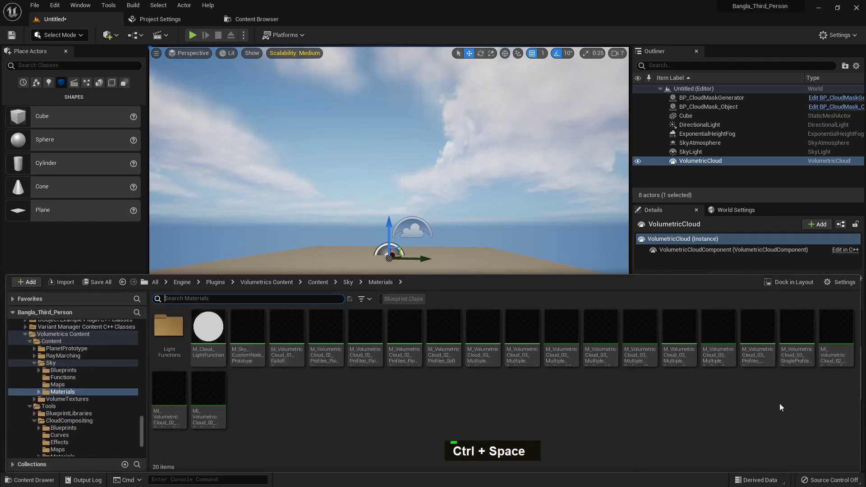
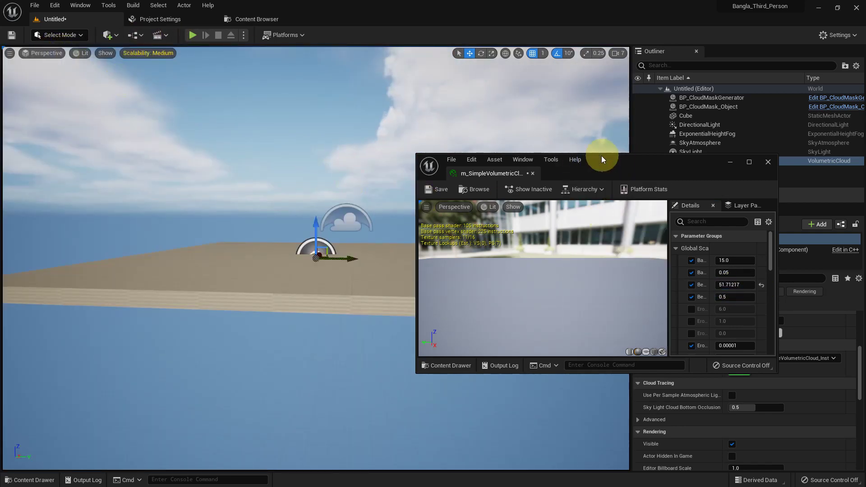
# Step: Adjust the cloud material instance's Global Scalar parameters in the Material Instance Editor
pyautogui.scroll(-3)
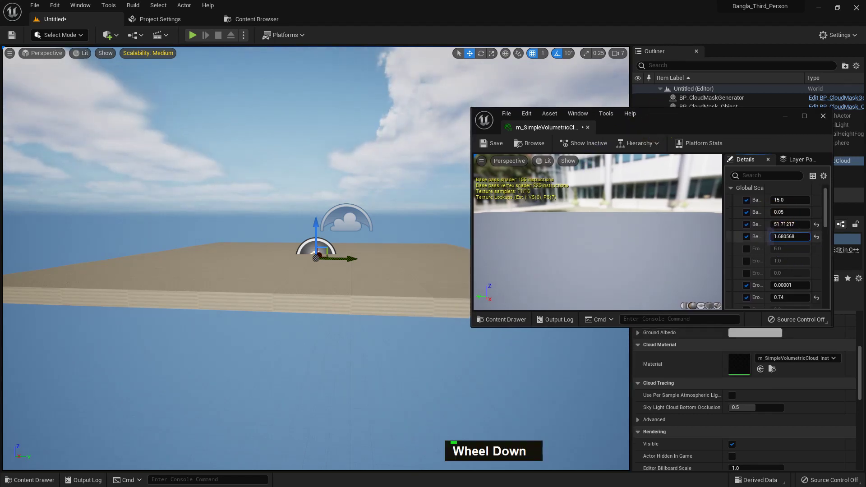
pyautogui.scroll(-3)
pyautogui.scroll(-3)
pyautogui.scroll(-3)
pyautogui.scroll(-3)
pyautogui.scroll(-3)
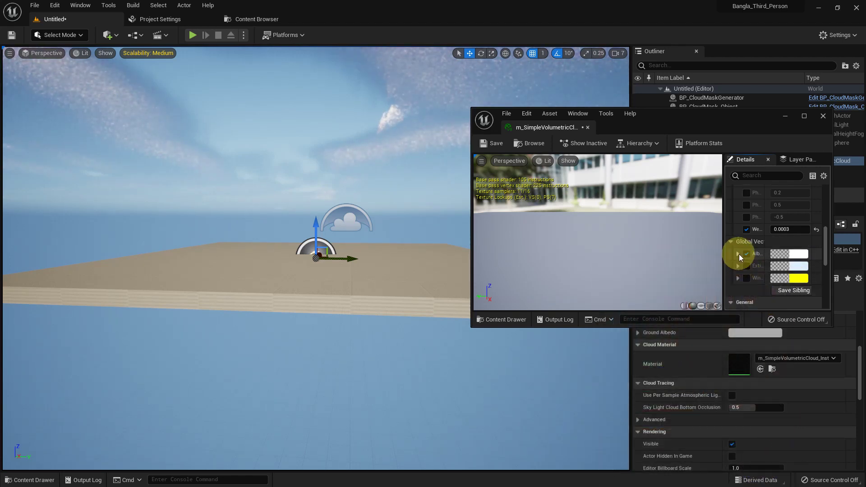
pyautogui.scroll(-3)
pyautogui.scroll(3)
pyautogui.scroll(3)
pyautogui.scroll(3)
pyautogui.scroll(3)
pyautogui.scroll(3)
# Step: Close the instance editor and set VolumetricCloud's material to M_VolumetricCloud_03_Profiles
pyautogui.middleClick(473, 331)
pyautogui.press('ctrl+space')
# Step: Scale BP_CloudMask_Object uniformly to 20 and move it far along X
pyautogui.middleClick(451, 236)
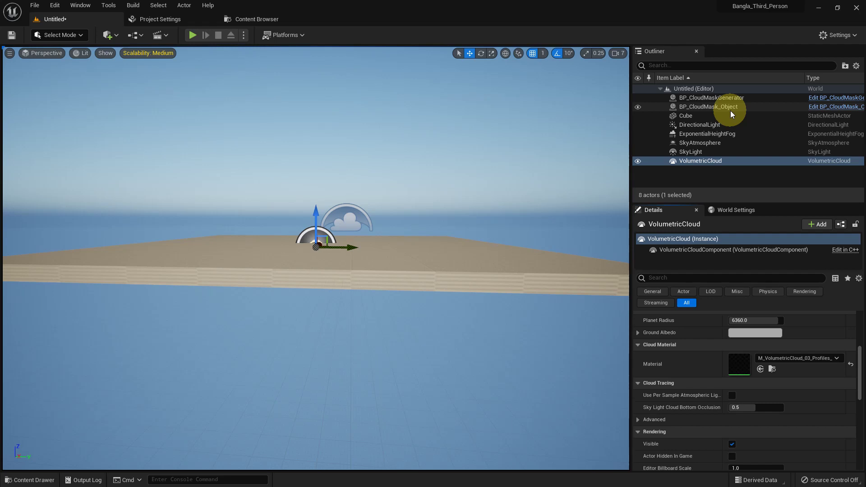
pyautogui.scroll(3)
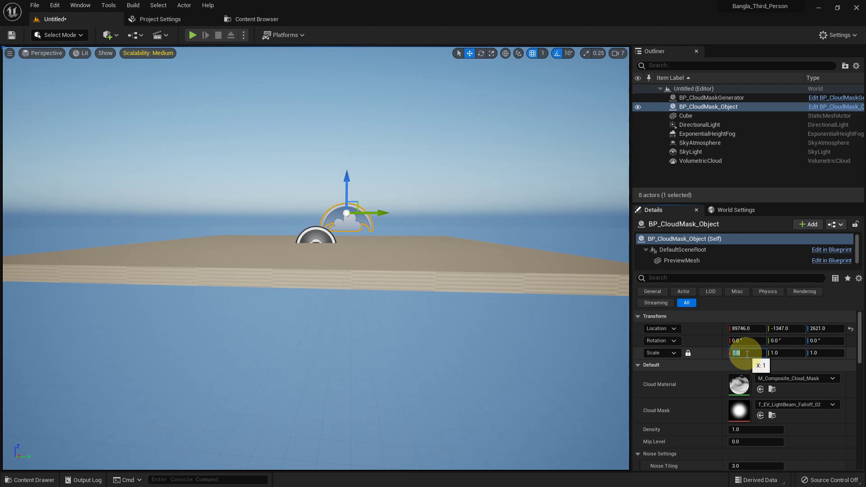
pyautogui.press('Return')
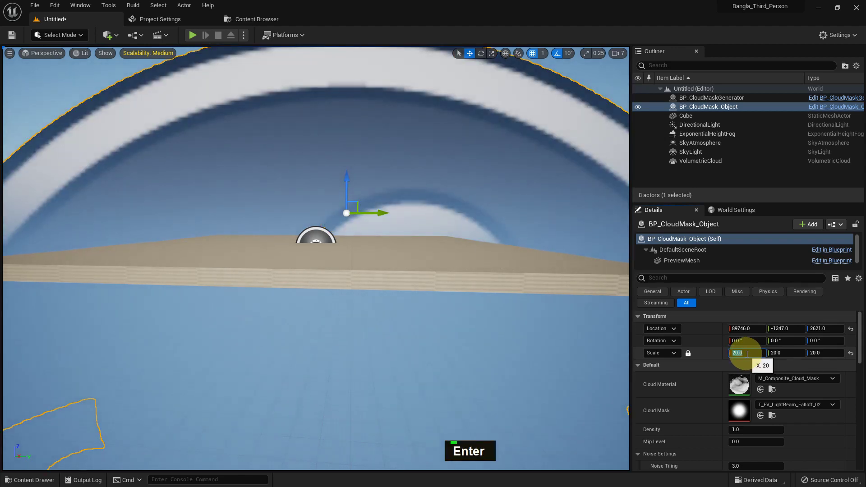
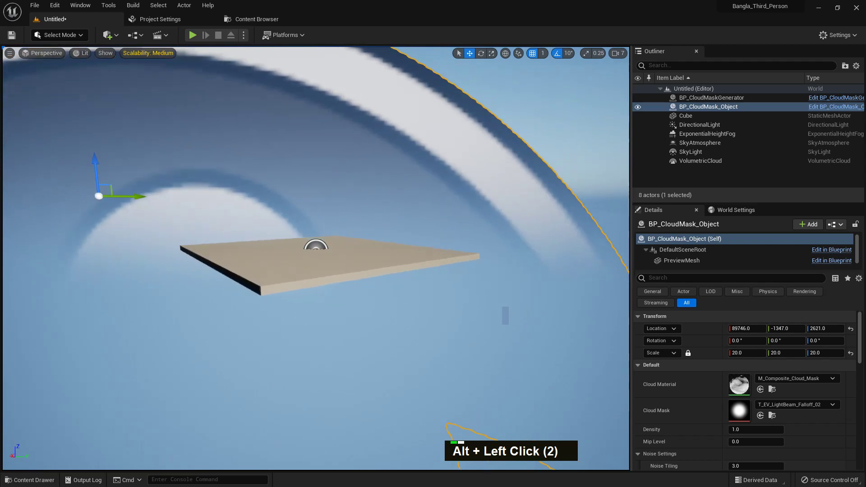
# Step: Select VolumetricCloud and lower its Layer Height to about 2.24 at bottom altitude 5
pyautogui.middleClick(120, 229)
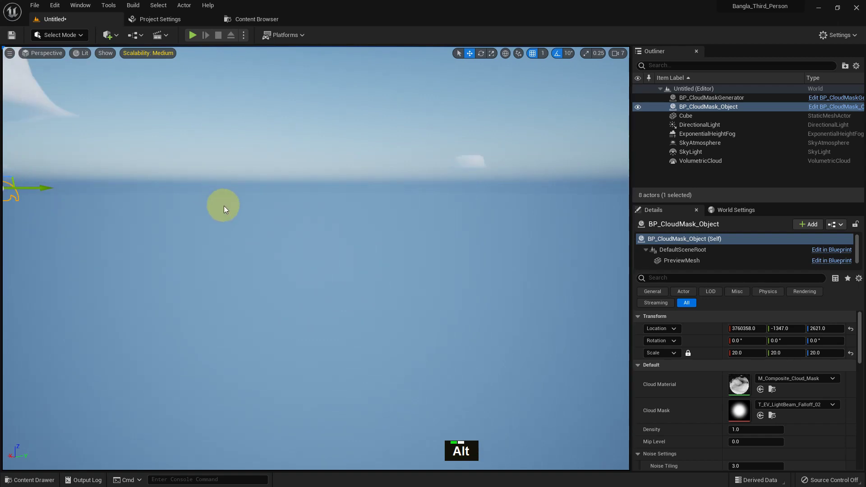
pyautogui.scroll(-3)
pyautogui.click(278, 215)
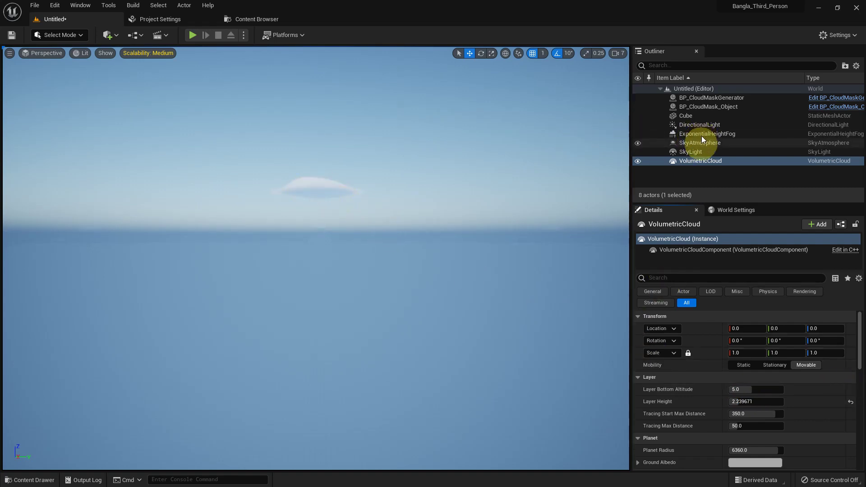
# Step: Set the cloud mask's density near 1.77 and noise intensity about 0.90, then duplicate it as BP_CloudMask_Object2
pyautogui.middleClick(440, 246)
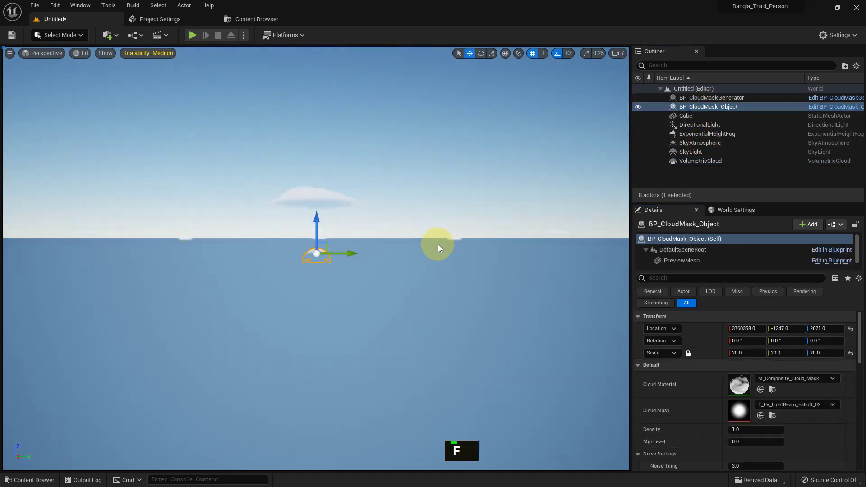
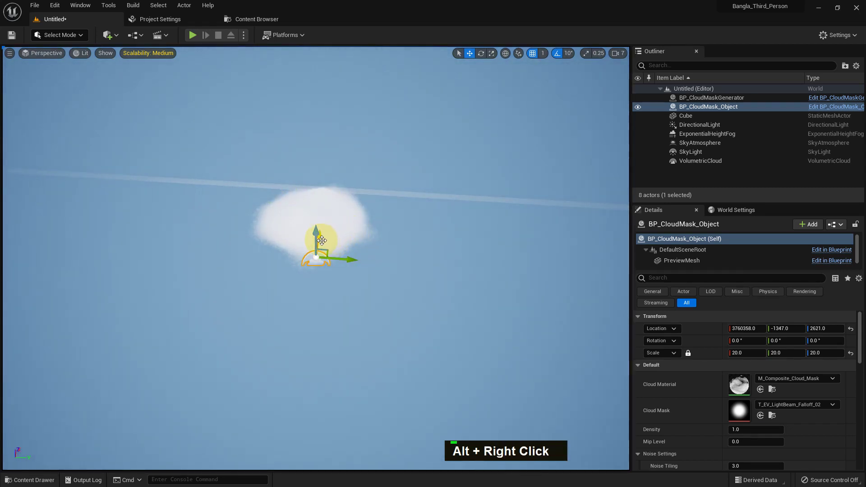
pyautogui.scroll(-3)
pyautogui.scroll(-3)
pyautogui.scroll(-3)
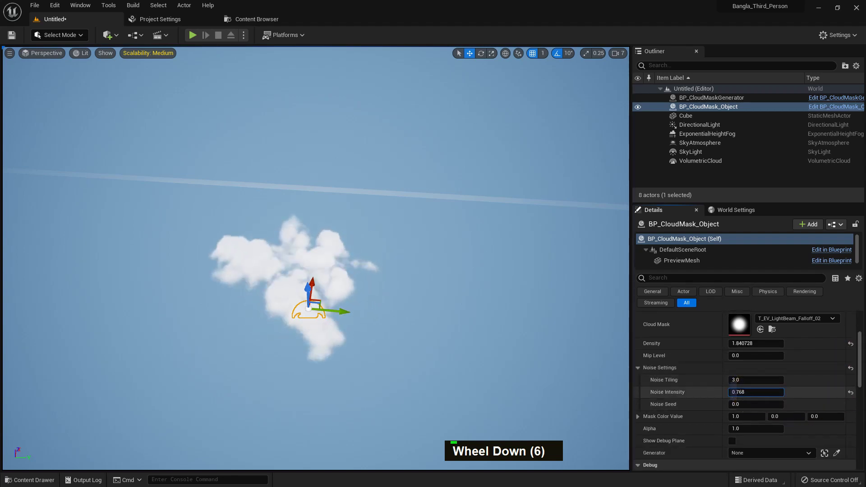
pyautogui.scroll(-3)
pyautogui.scroll(-3)
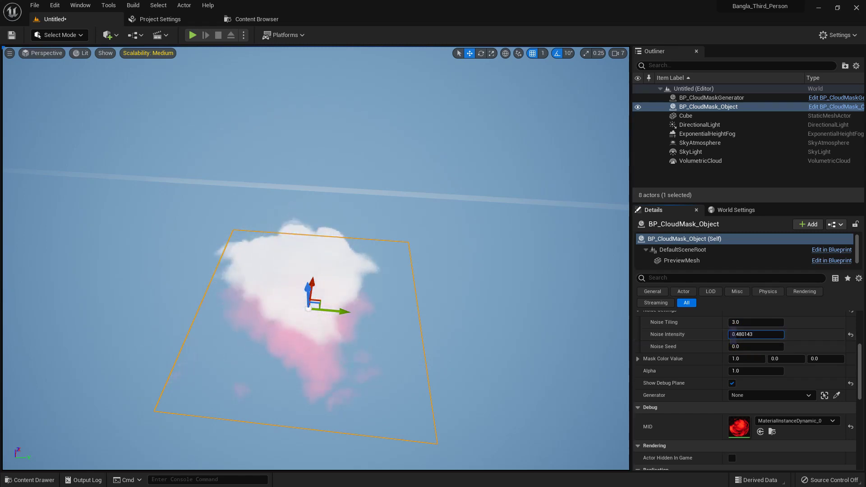
pyautogui.scroll(-3)
pyautogui.scroll(3)
pyautogui.scroll(3)
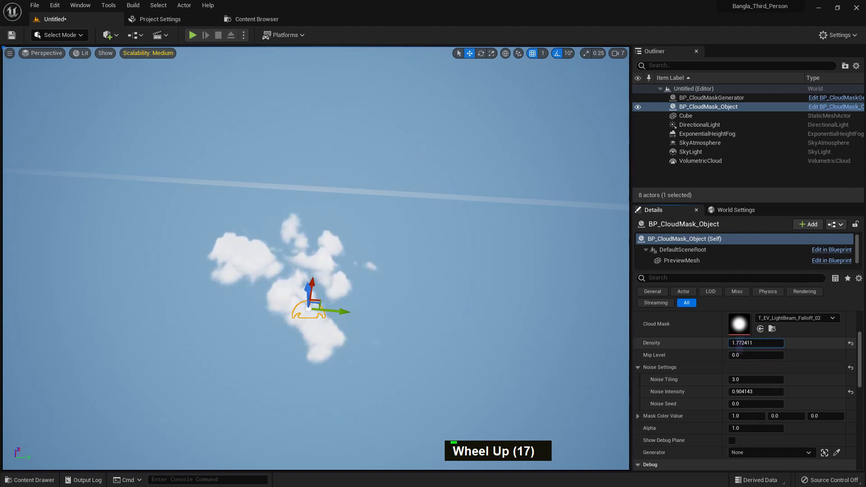
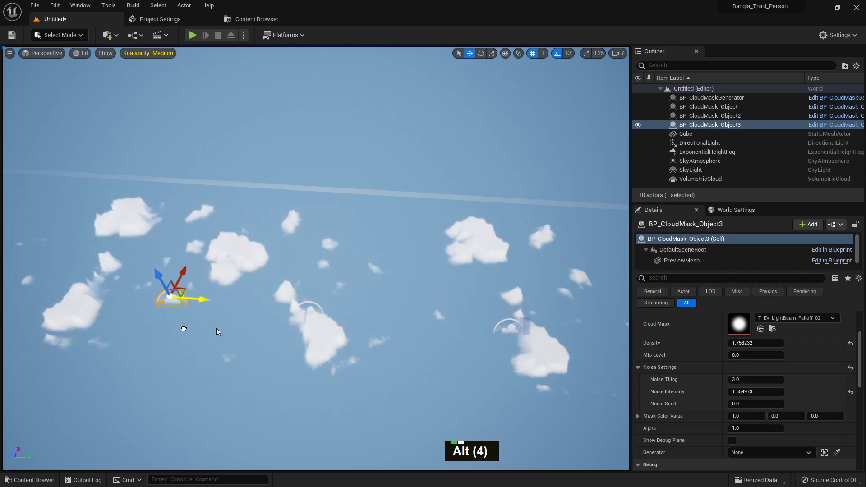
# Step: Duplicate the cloud mask as Object3, scale it to 30×100×20 and shift it along Y
pyautogui.scroll(3)
pyautogui.scroll(3)
pyautogui.press('ctrl+z')
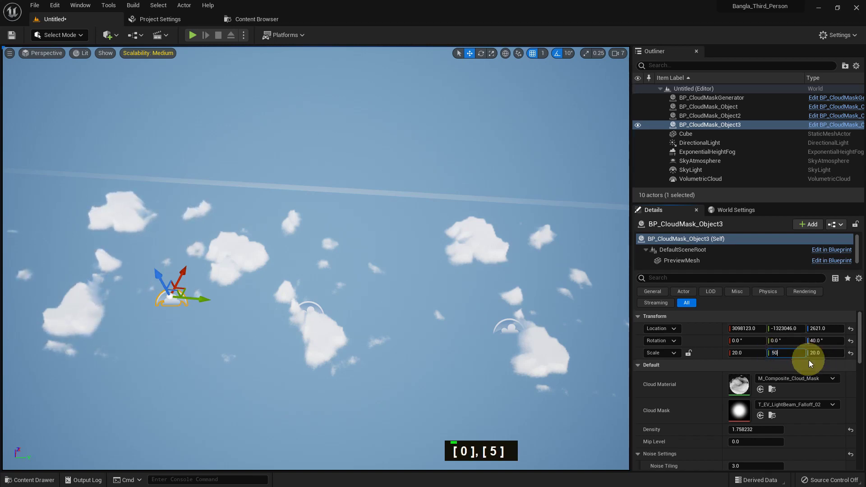
pyautogui.press('Return')
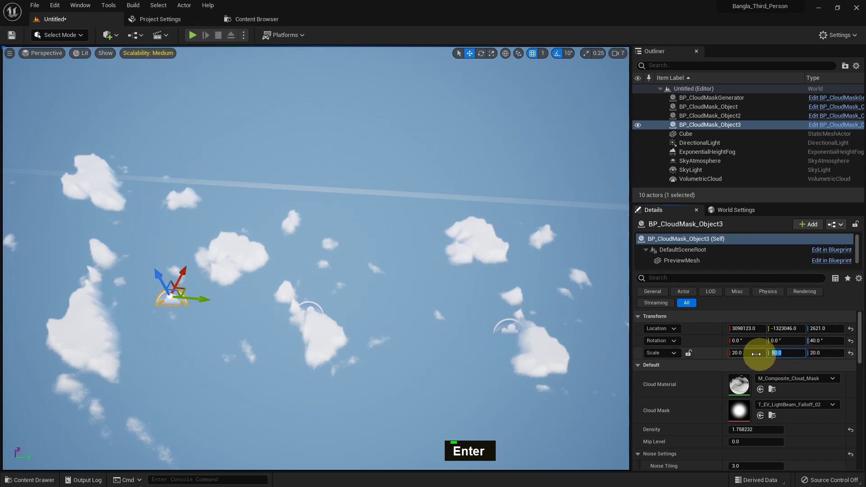
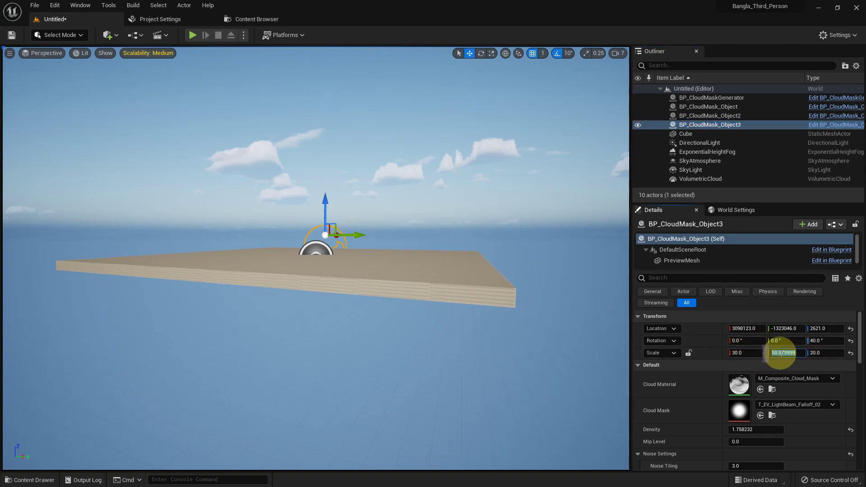
pyautogui.press('Return')
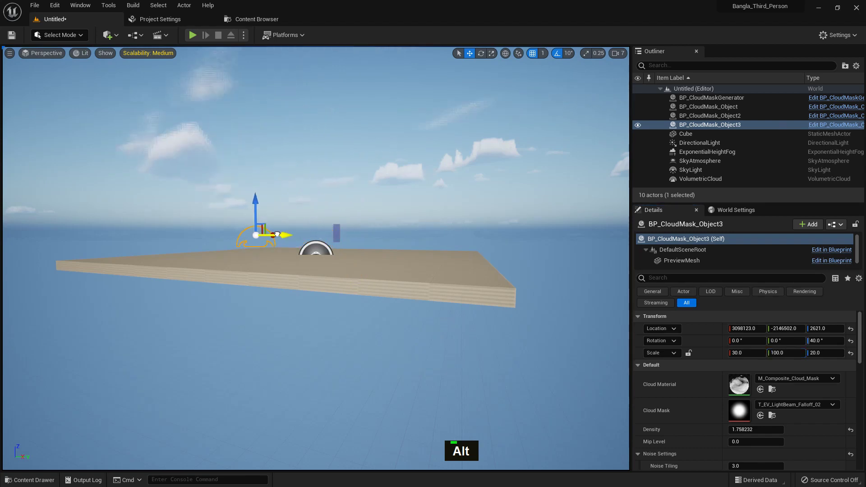
pyautogui.scroll(-3)
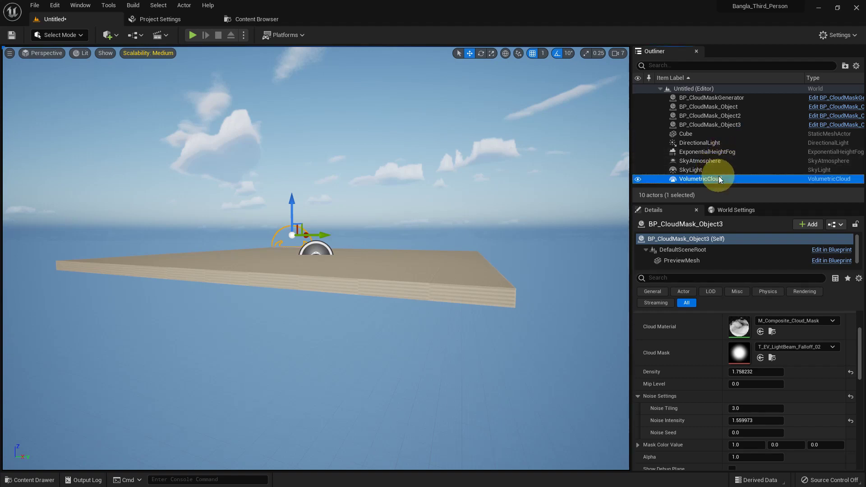
# Step: Locate BP_PaintClouds in CloudCompositing/Blueprints in the Content Drawer
pyautogui.scroll(3)
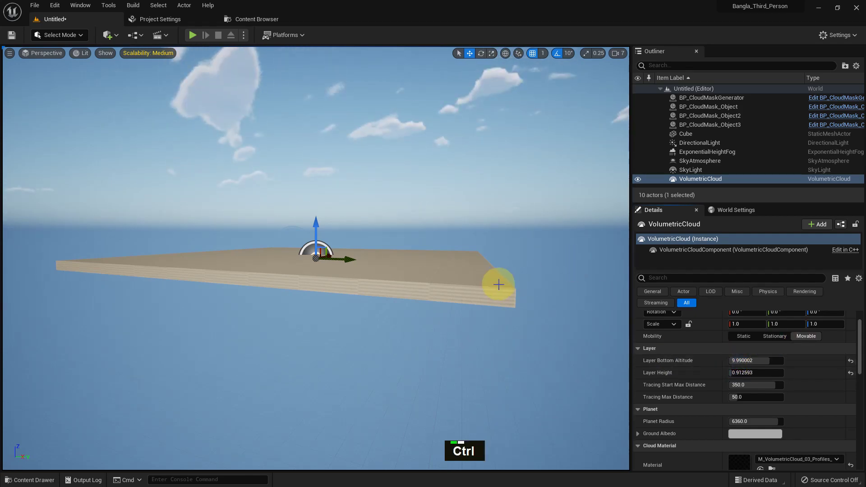
pyautogui.press('ctrl+space')
pyautogui.scroll(-3)
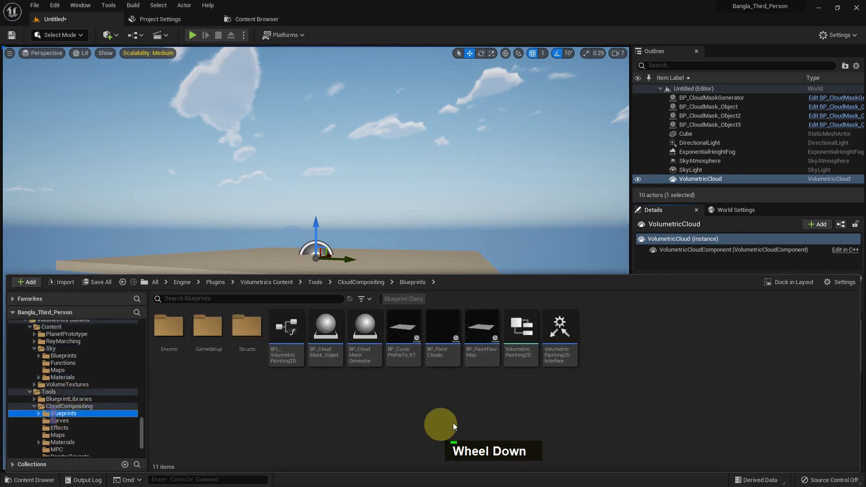
pyautogui.scroll(-3)
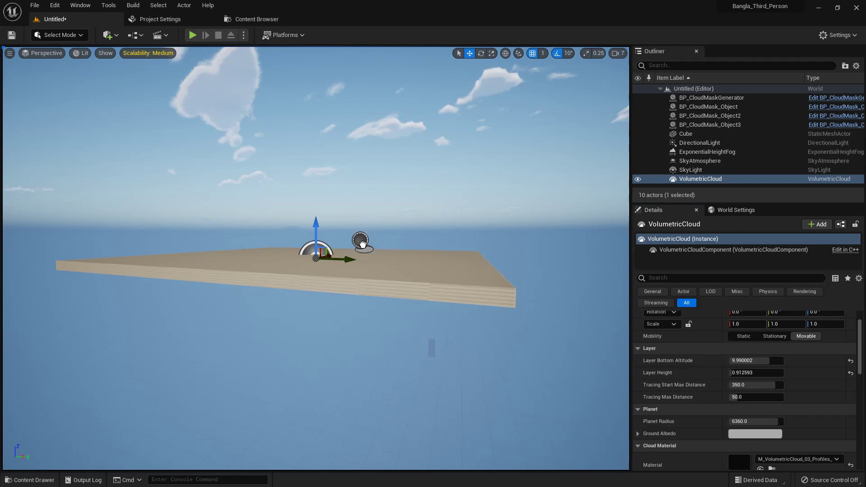
pyautogui.scroll(3)
pyautogui.scroll(-3)
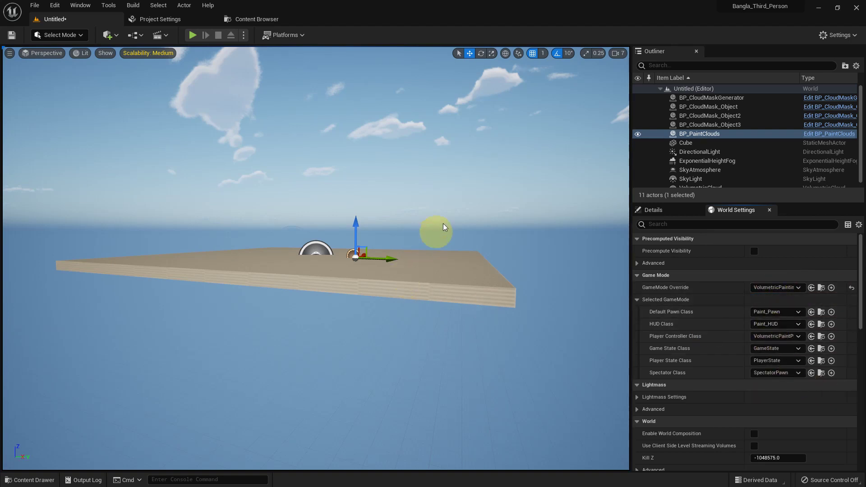
# Step: Drag BP_PaintClouds into the level and start Play in cloud-painting mode
pyautogui.press('F11')
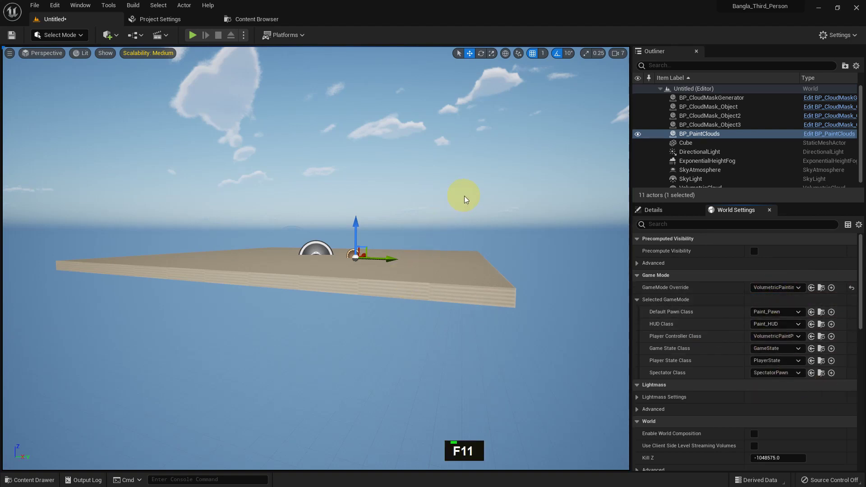
pyautogui.middleClick(466, 197)
pyautogui.press('F11')
pyautogui.press('alt+p')
pyautogui.scroll(-3)
pyautogui.scroll(-3)
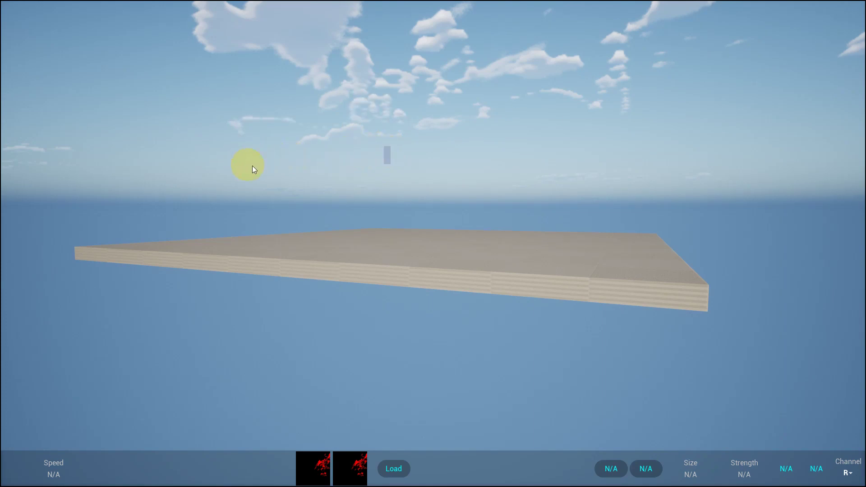
# Step: Look up at the sky and paint a new column of clouds
pyautogui.rightClick(280, 139)
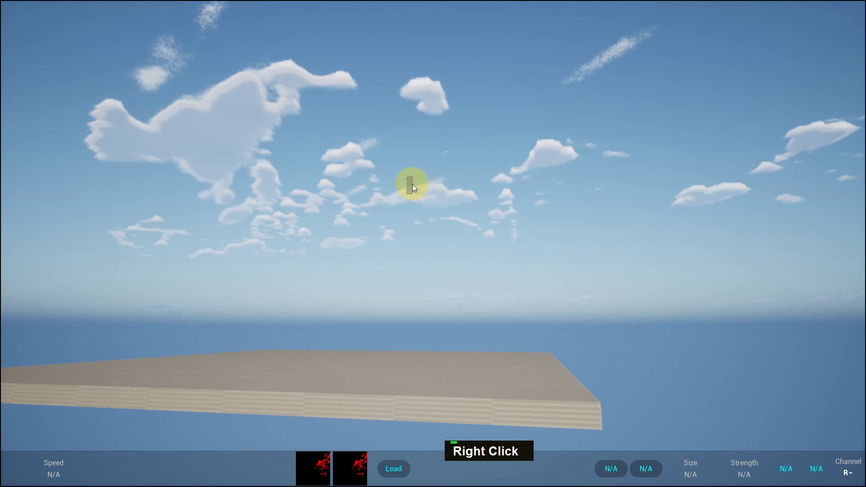
pyautogui.scroll(-3)
pyautogui.scroll(-3)
pyautogui.scroll(-3)
pyautogui.click(466, 267)
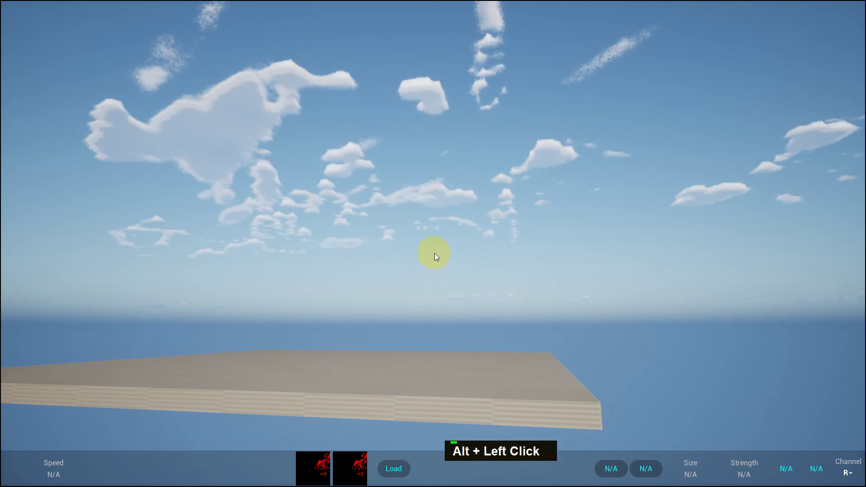
# Step: Stop playing and return to the level editor
pyautogui.press('Escape')
pyautogui.scroll(-3)
pyautogui.scroll(3)
pyautogui.press('F11')
pyautogui.click(433, 276)
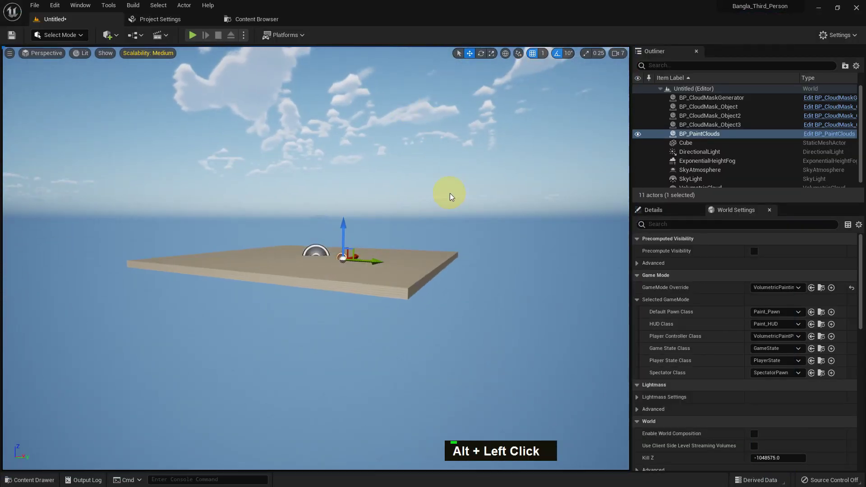
# Step: Reveal VolumetricCloud's M_VolumetricCloud_03_Profiles_Billowy material in the Sky Materials folder
pyautogui.press('ctrl+space')
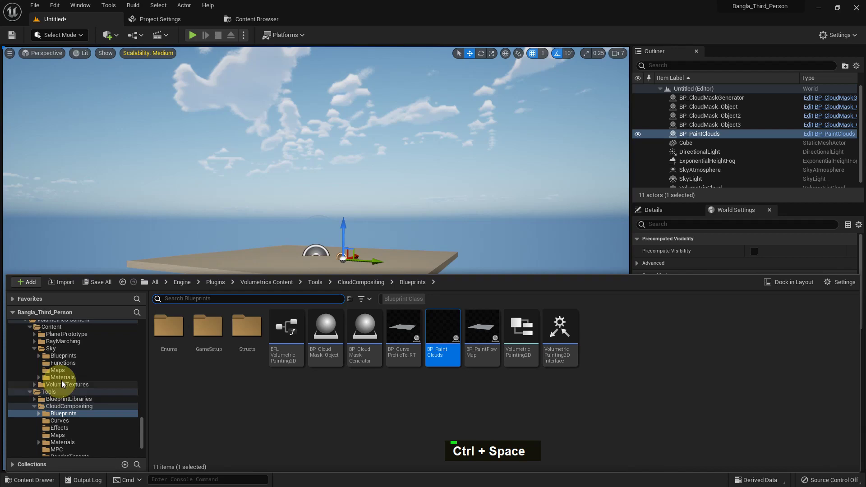
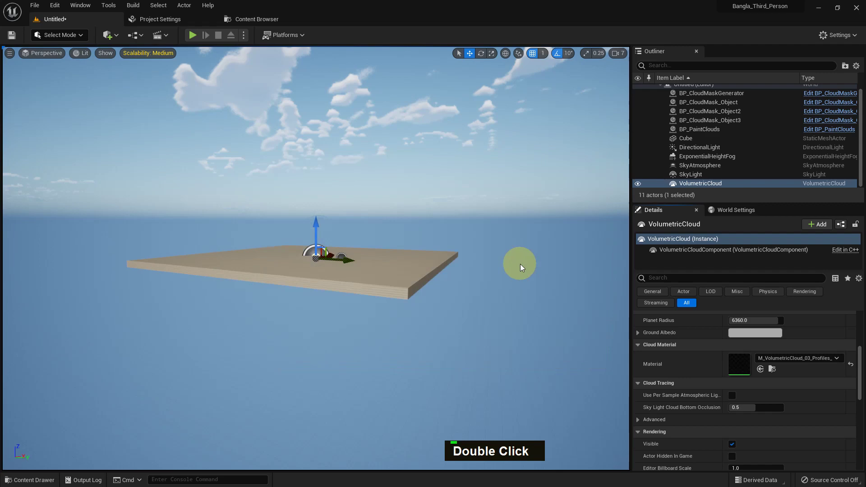
pyautogui.middleClick(522, 265)
pyautogui.press('ctrl+space')
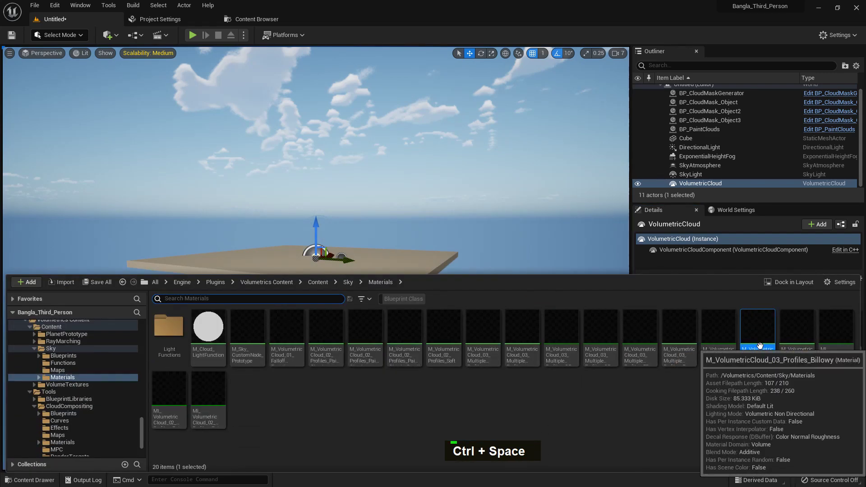
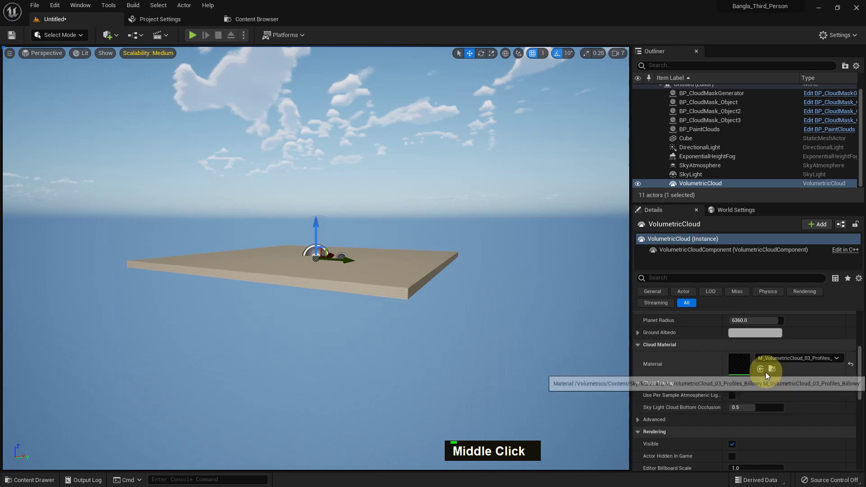
# Step: Edit the cloud material instance: Detail2 0.336, Noise 2 Bias 0.572, and a tinted albedo colour
pyautogui.doubleClick(743, 367)
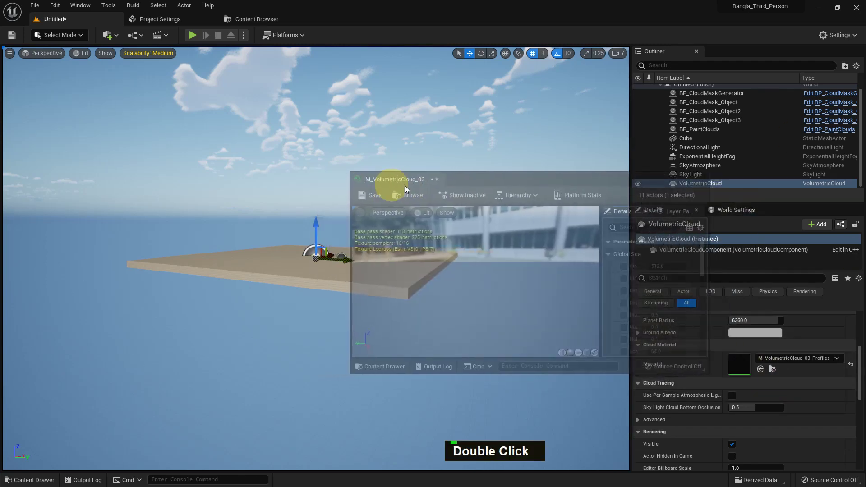
pyautogui.scroll(-3)
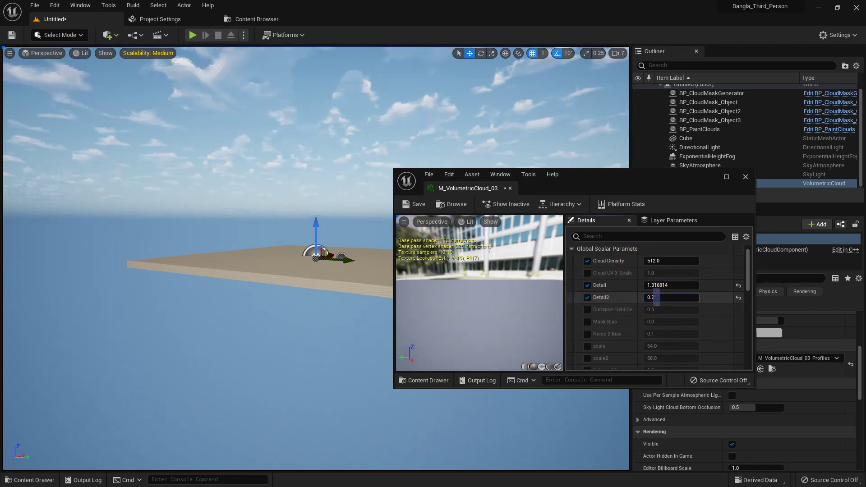
pyautogui.scroll(-3)
pyautogui.scroll(-3)
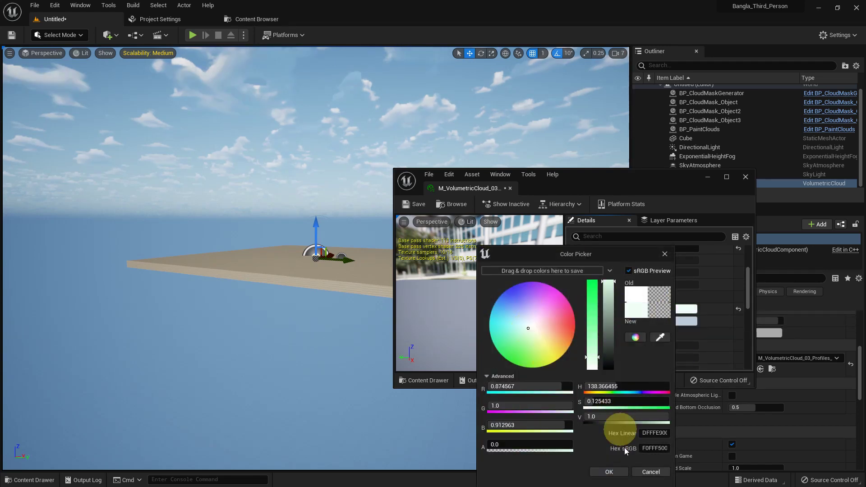
pyautogui.scroll(-3)
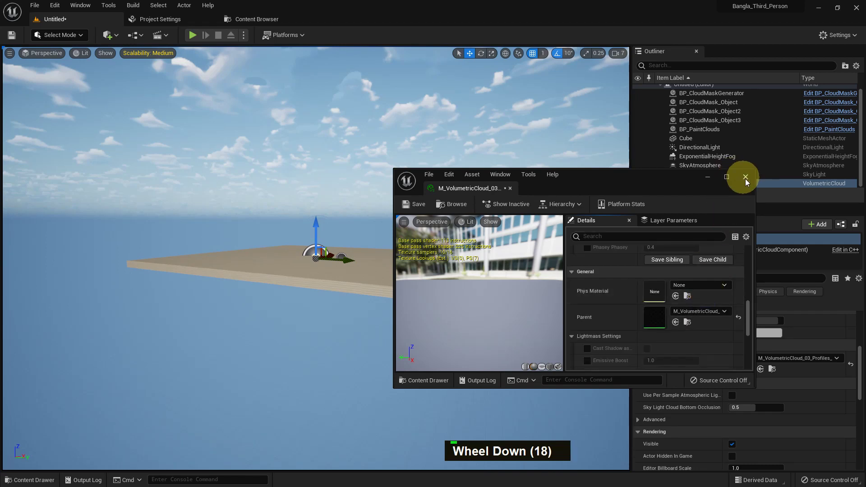